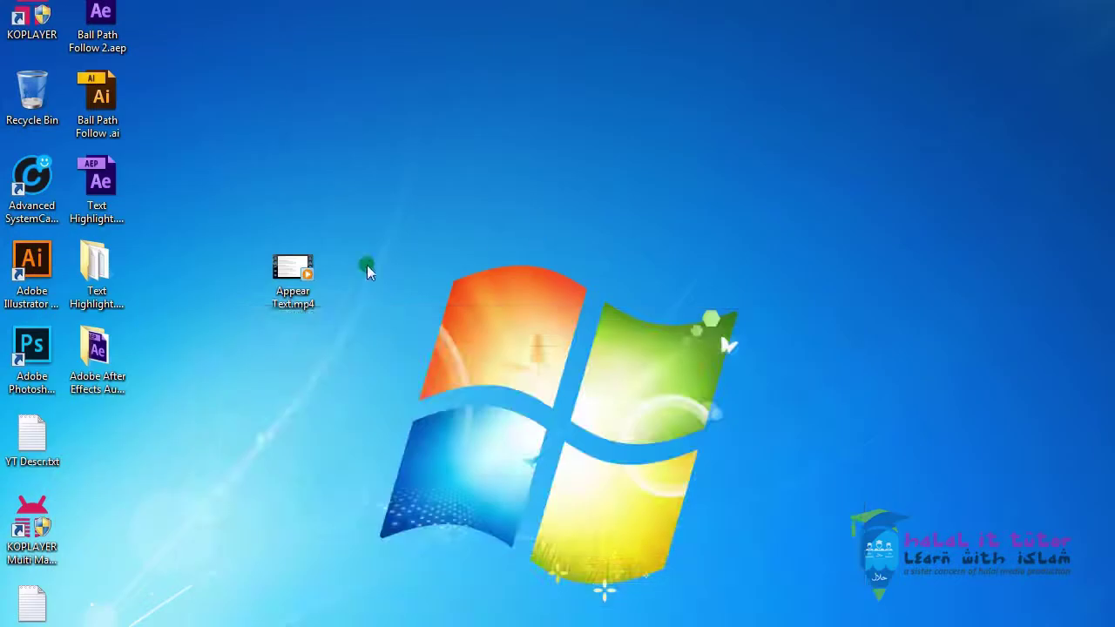
Play the Appear Text.mp4 recording of the genetics syllabus search results in Windows Media Player.
left_click(297, 277)
left_click(789, 330)
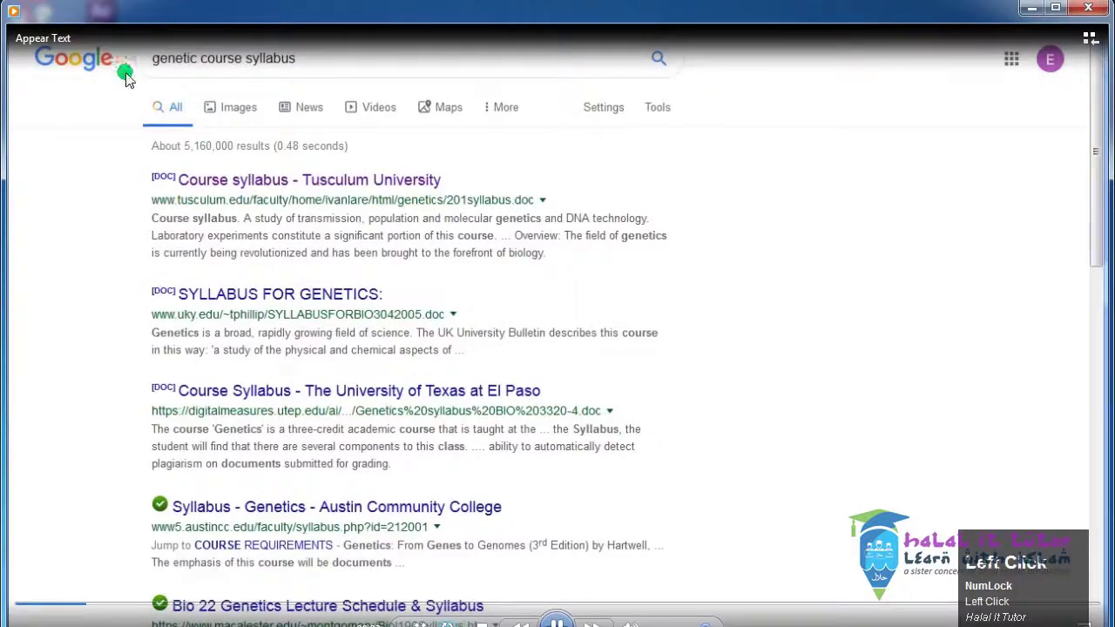
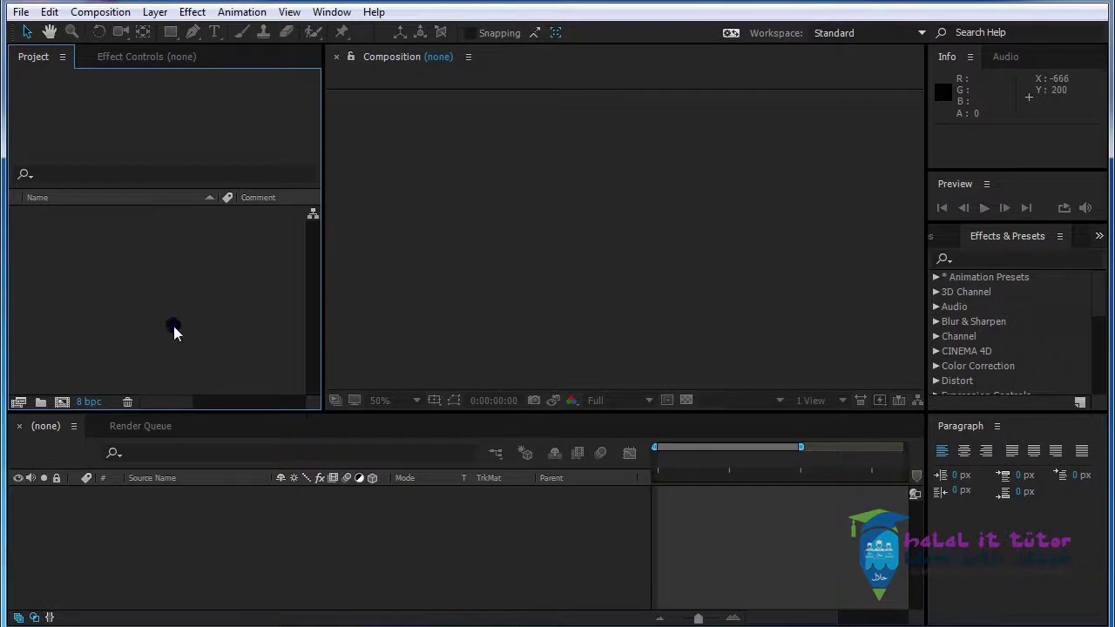
Import Appear Text.mp4 from the Desktop into the empty After Effects project.
left_click(151, 251)
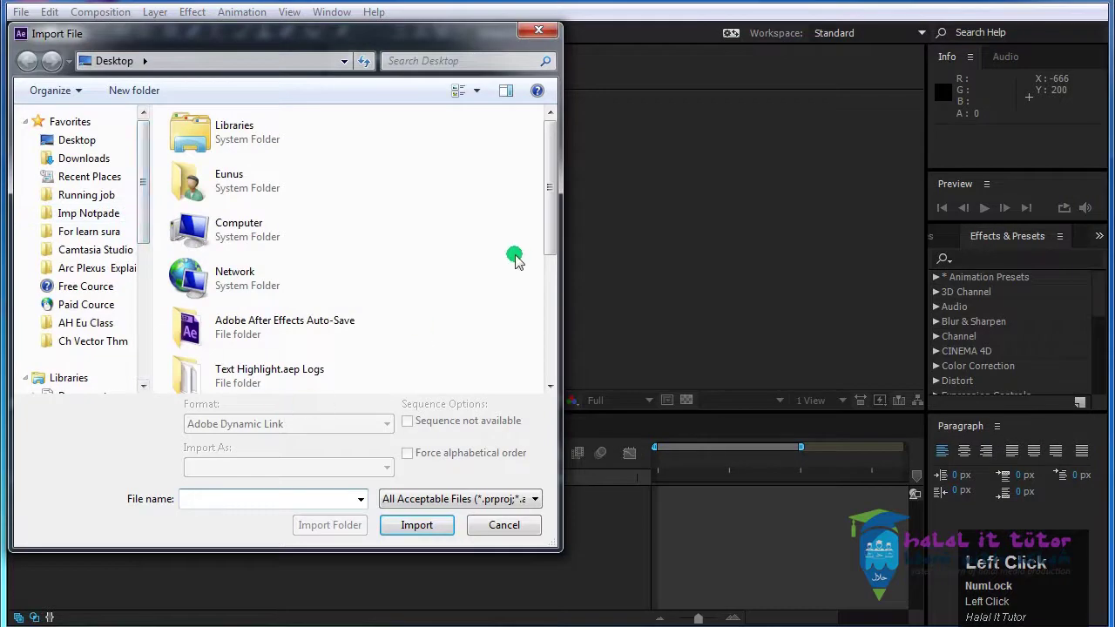
left_click_drag(556, 248, 225, 253)
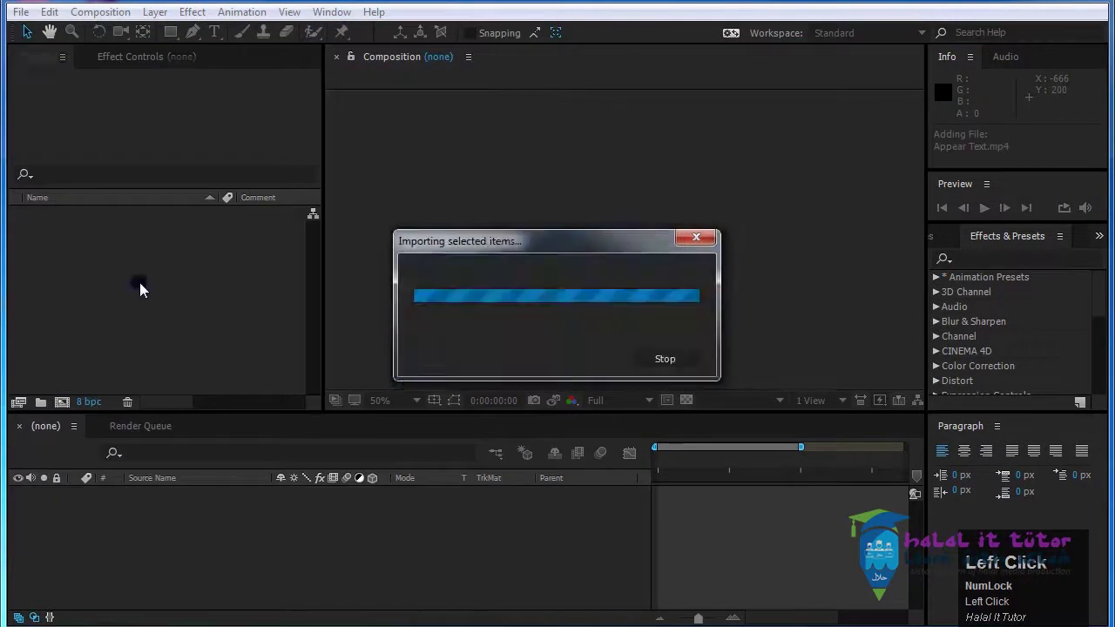
left_click(82, 264)
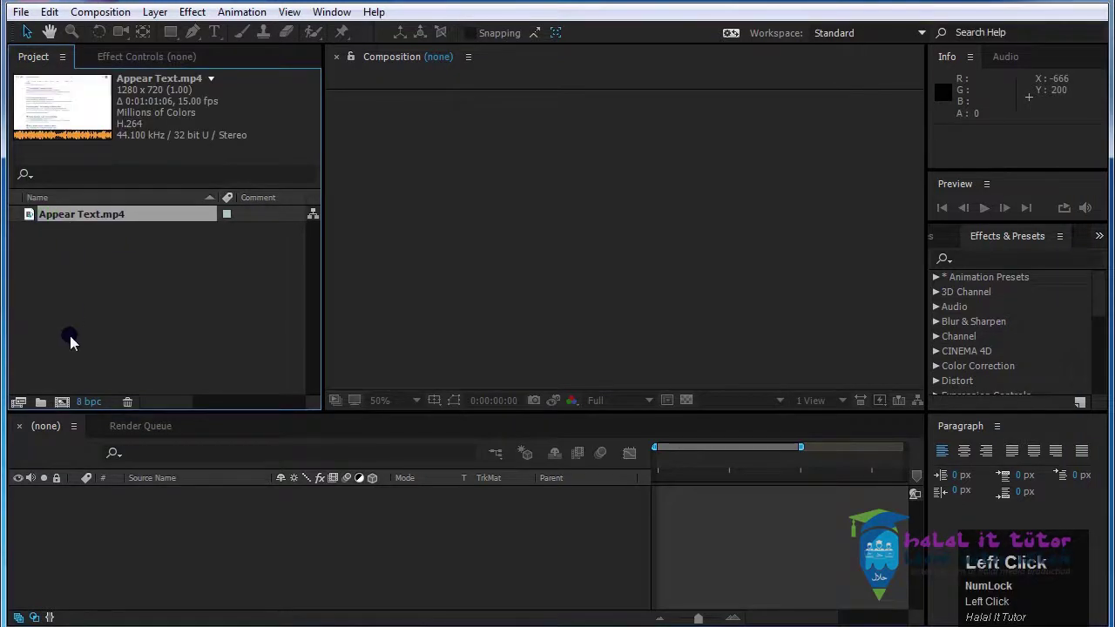
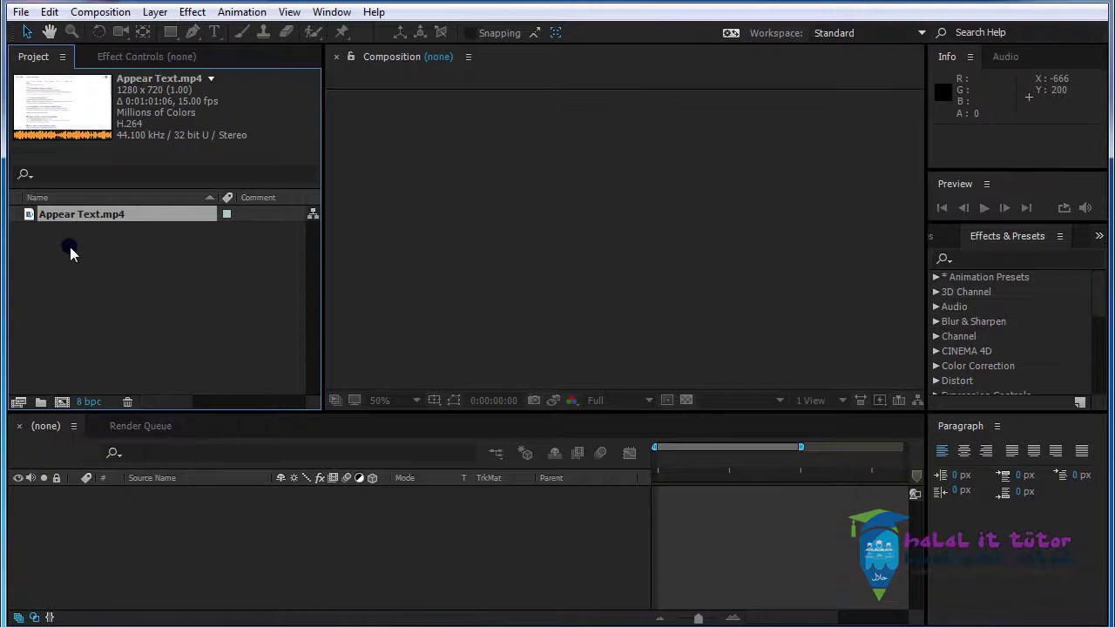
Drag Appear Text.mp4 onto the new-composition icon to create the Appear Text composition.
left_click_drag(57, 220, 70, 239)
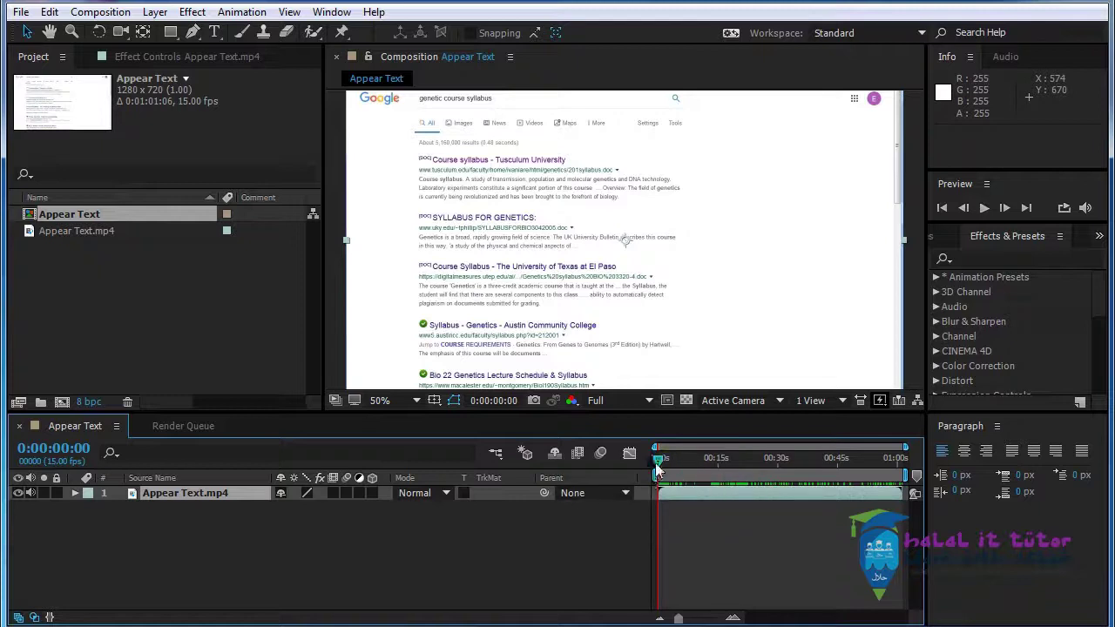
left_click_drag(666, 467, 467, 191)
left_click_drag(686, 465, 515, 520)
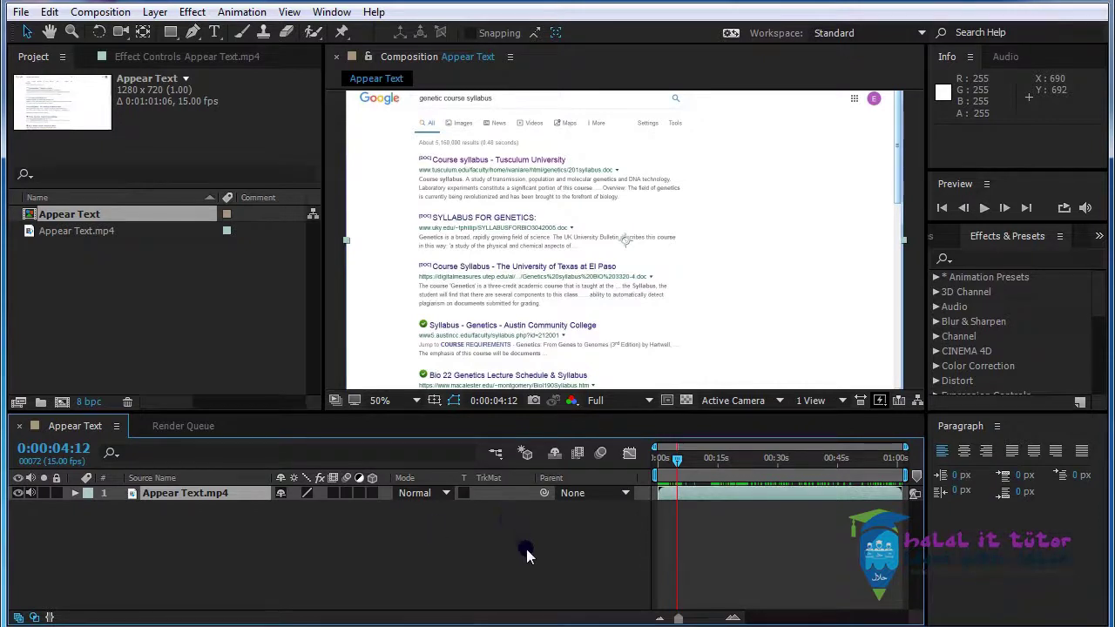
key("Page_Down")
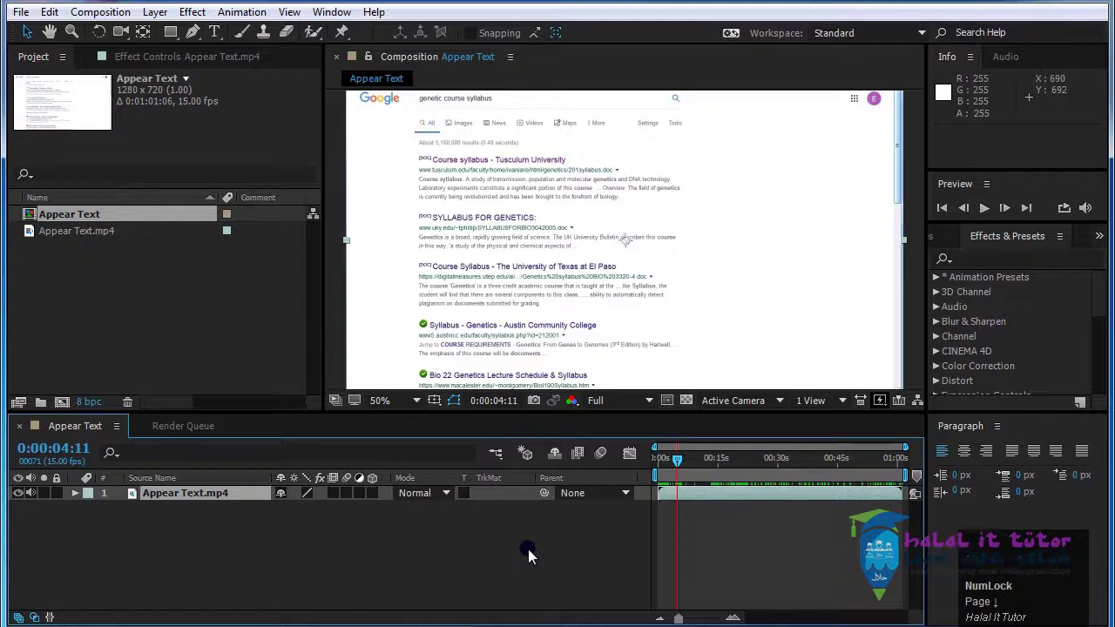
key("Page_Down")
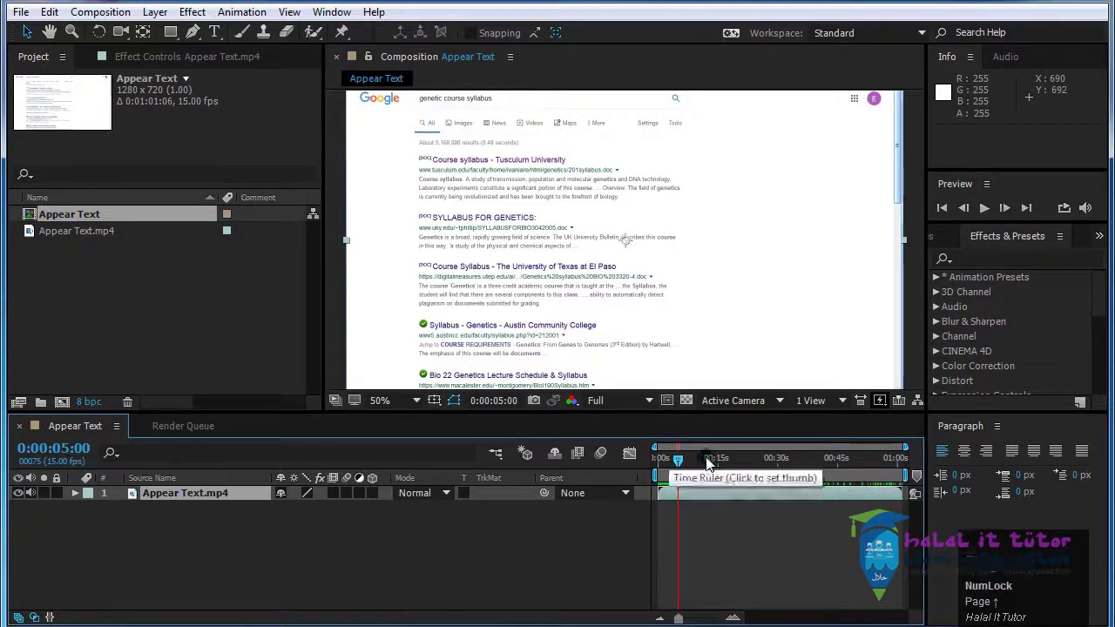
left_click(705, 513)
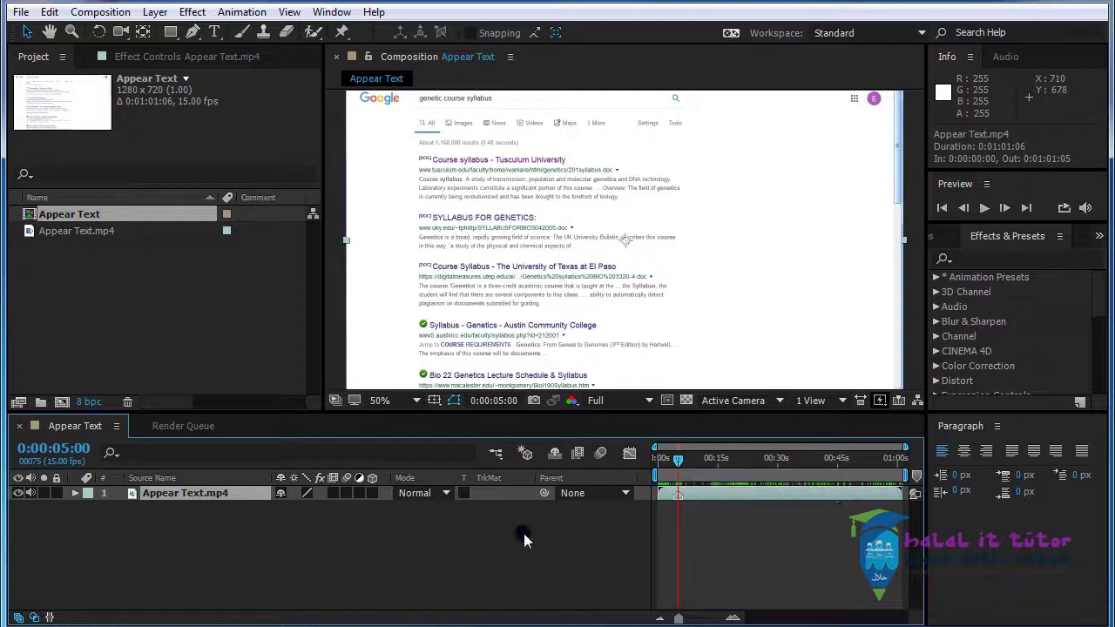
left_click(537, 545)
key("ctrl+z")
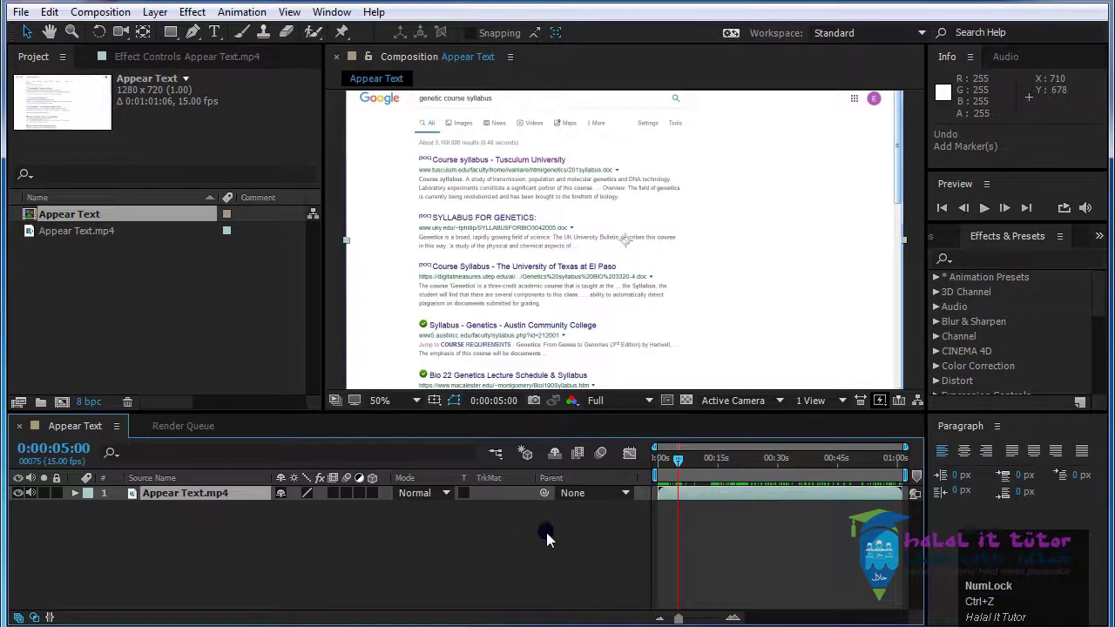
Mark the 5-second point and move the time indicator to 0:00:08:11 where results scroll down.
left_click(554, 540)
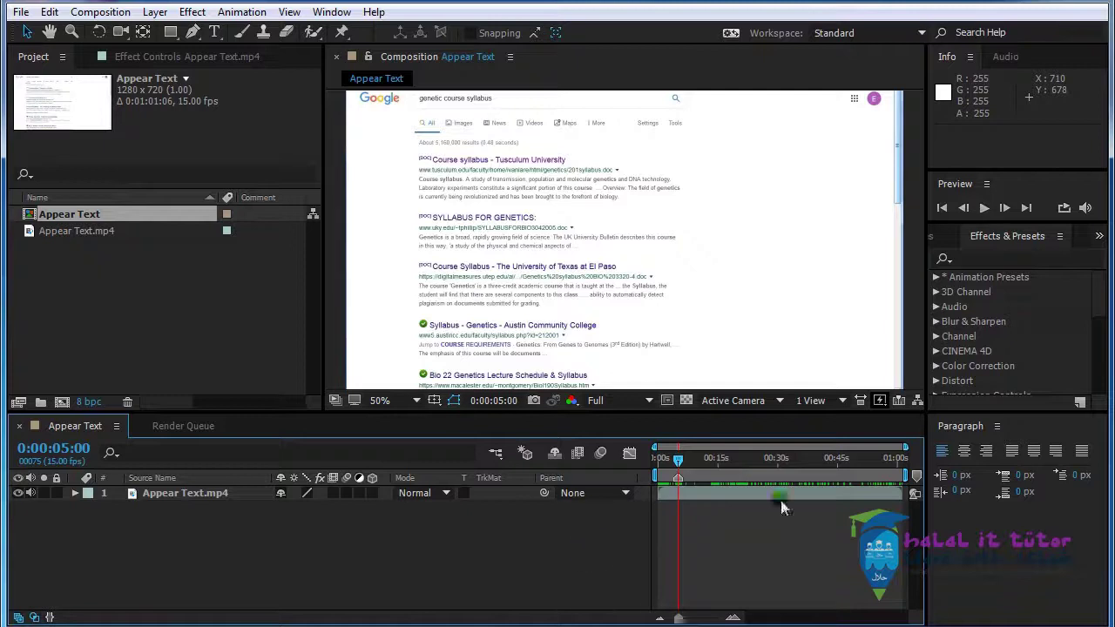
left_click_drag(680, 468, 712, 511)
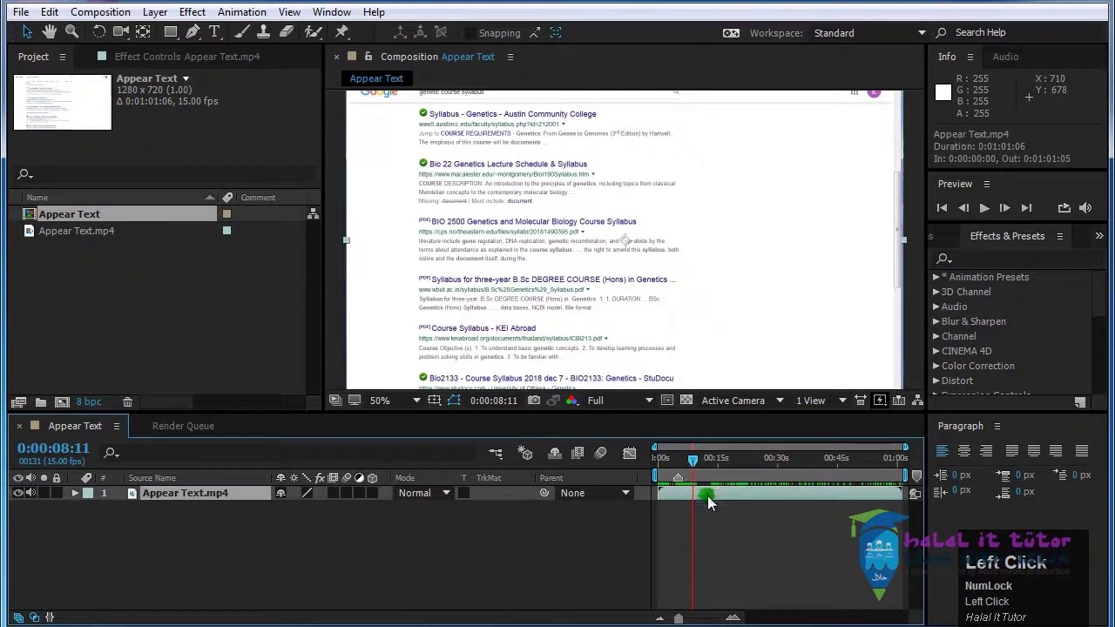
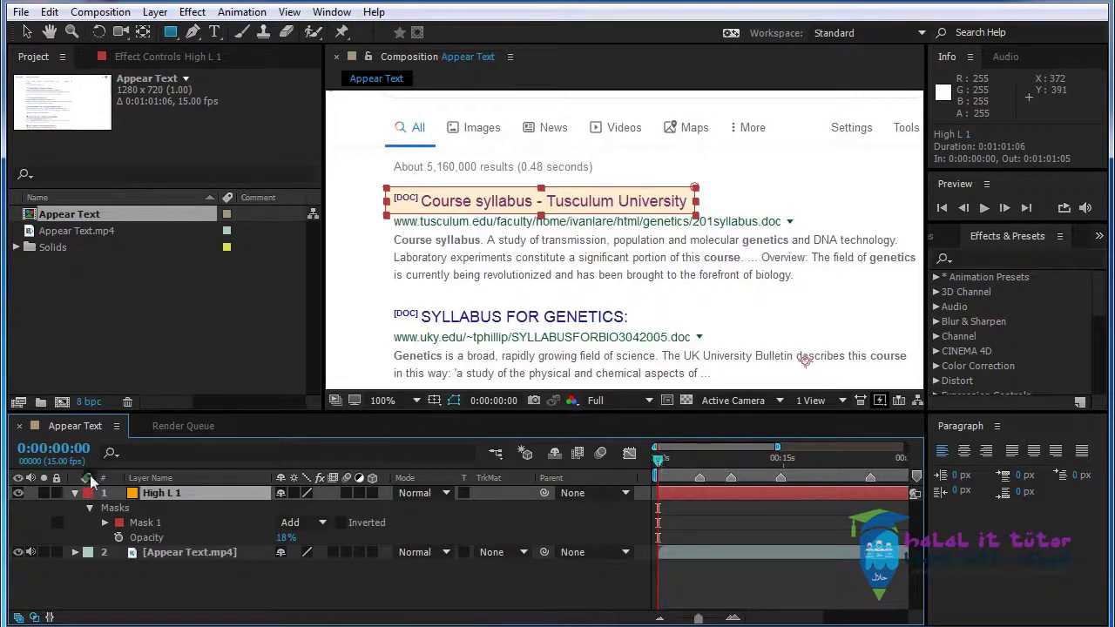
Set time to 2 seconds and reveal High L 1's Mask Path property with M.
left_click_drag(666, 465, 106, 530)
left_click(106, 530)
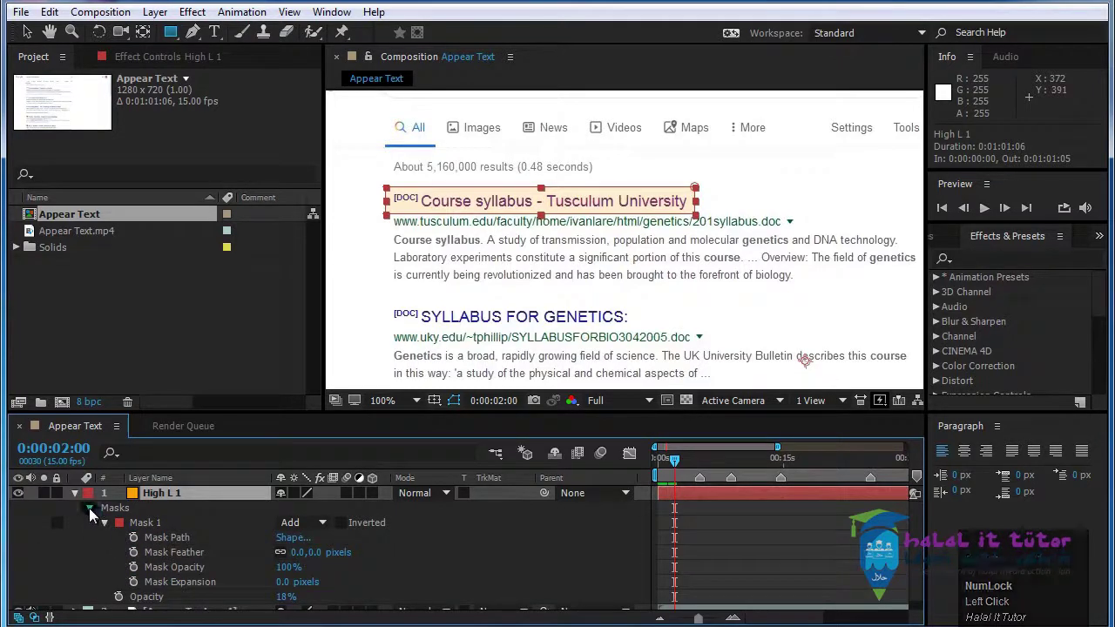
left_click(92, 513)
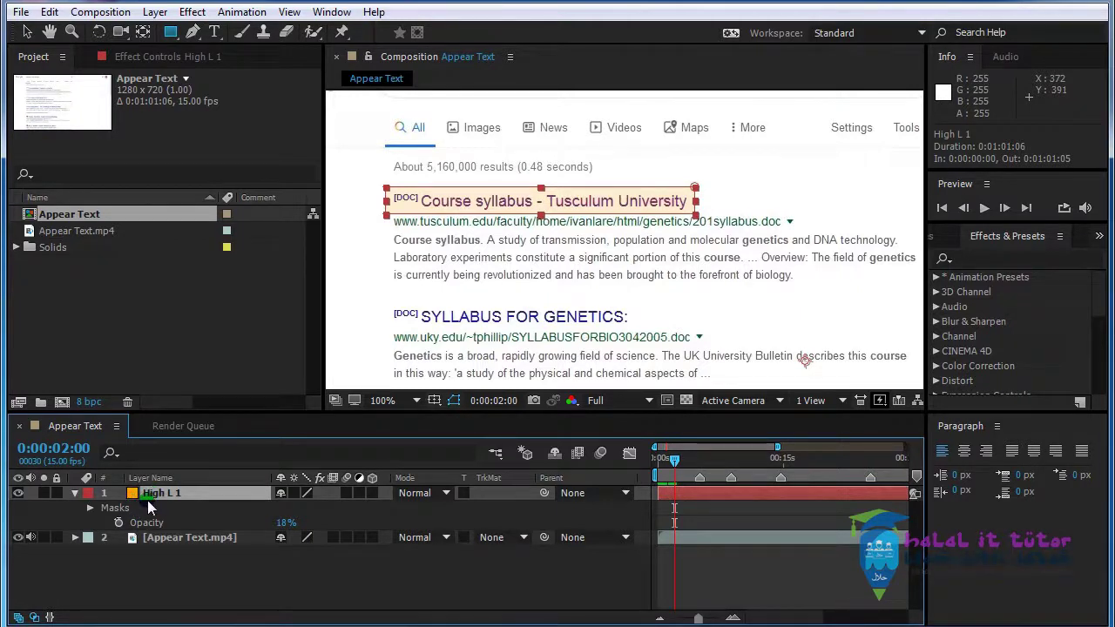
left_click(158, 495)
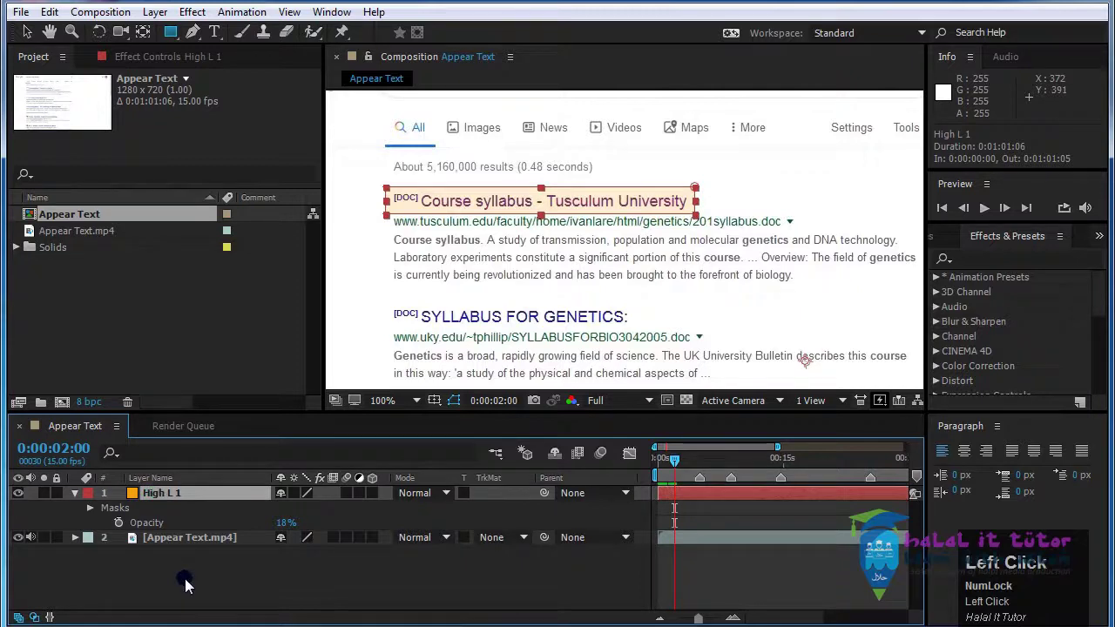
key("m")
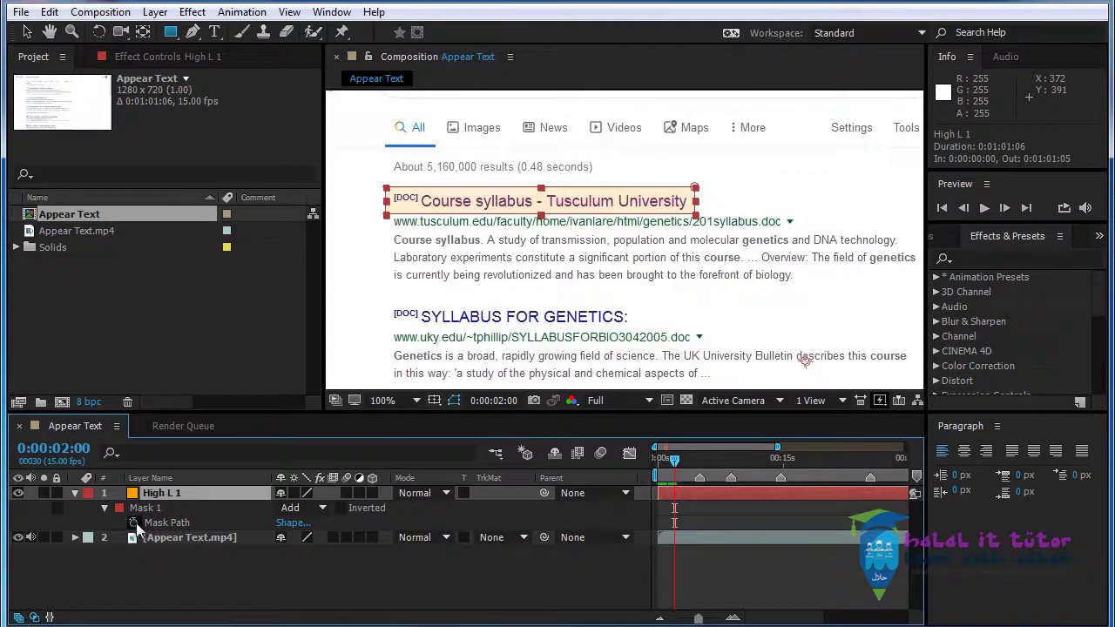
Keyframe High L 1's Mask Path at 0:00:02:00 and 0:00:03:05, then return to the first keyframe.
left_click(144, 532)
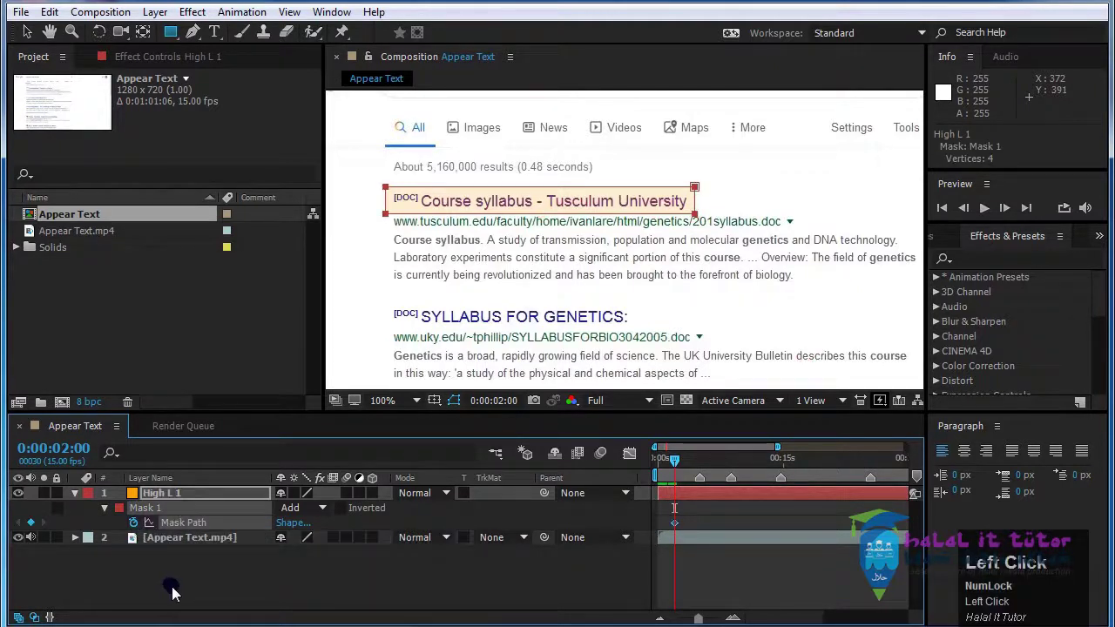
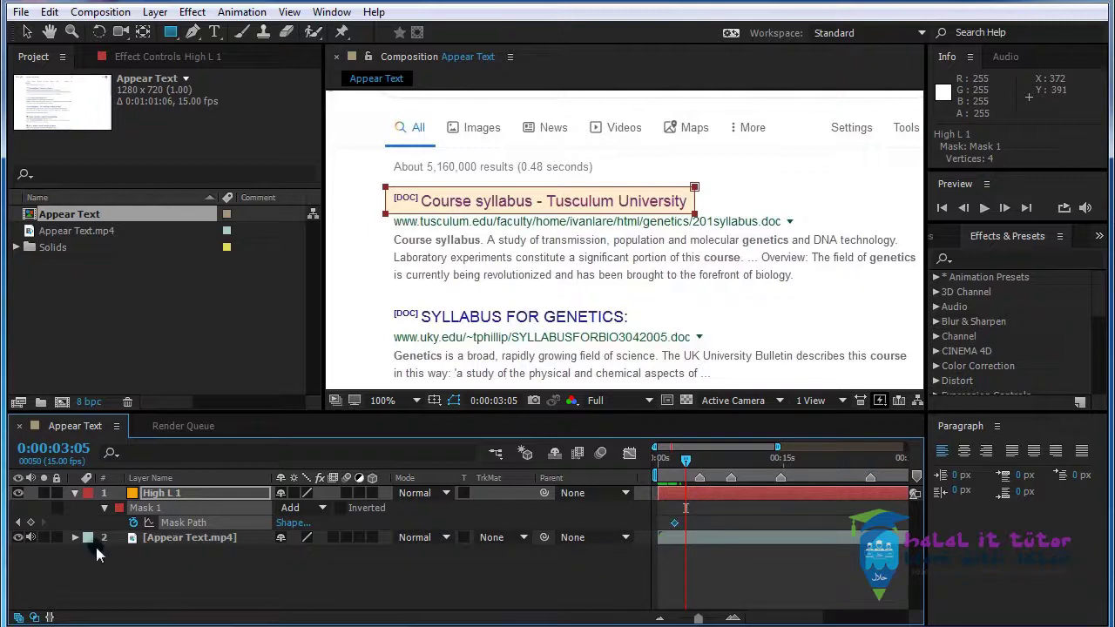
left_click(33, 529)
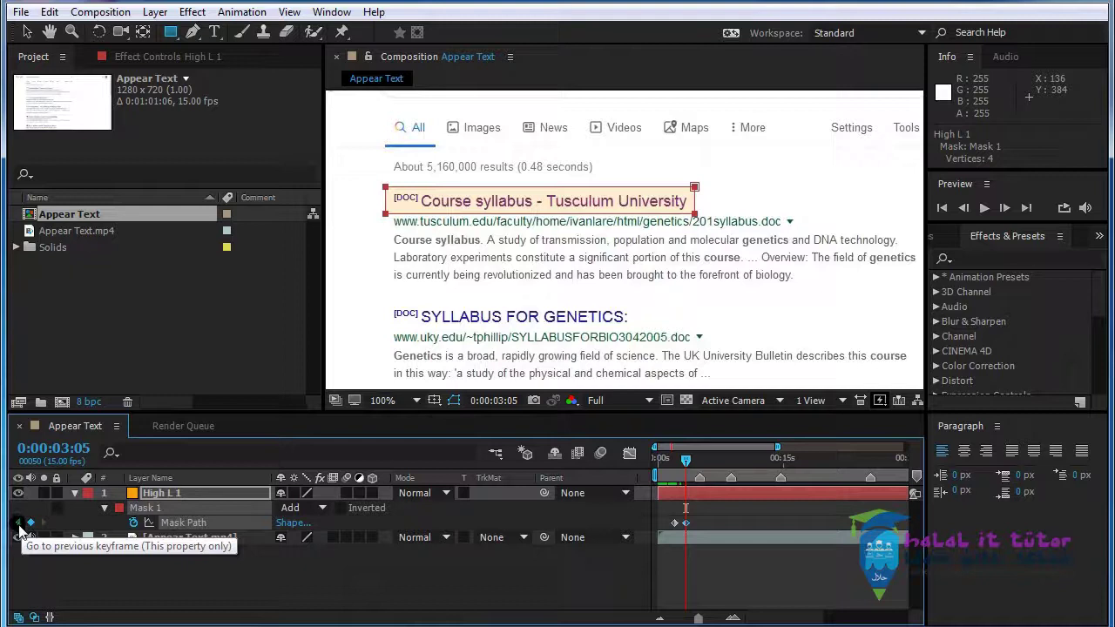
left_click(26, 531)
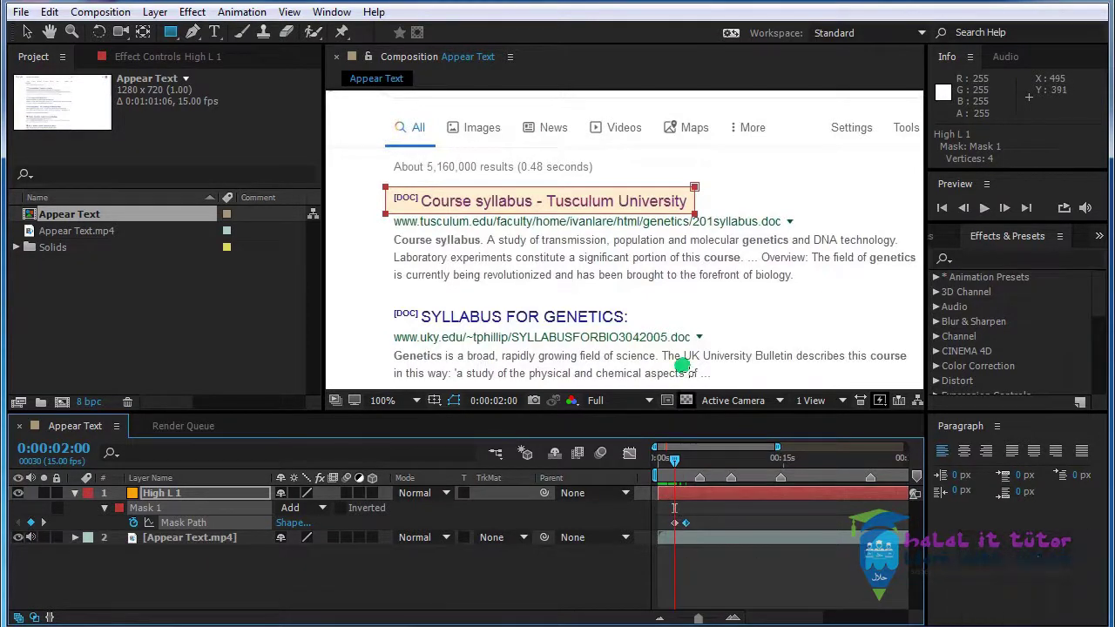
Grab a corner vertex of the title highlight mask at its first keyframe.
left_click(30, 39)
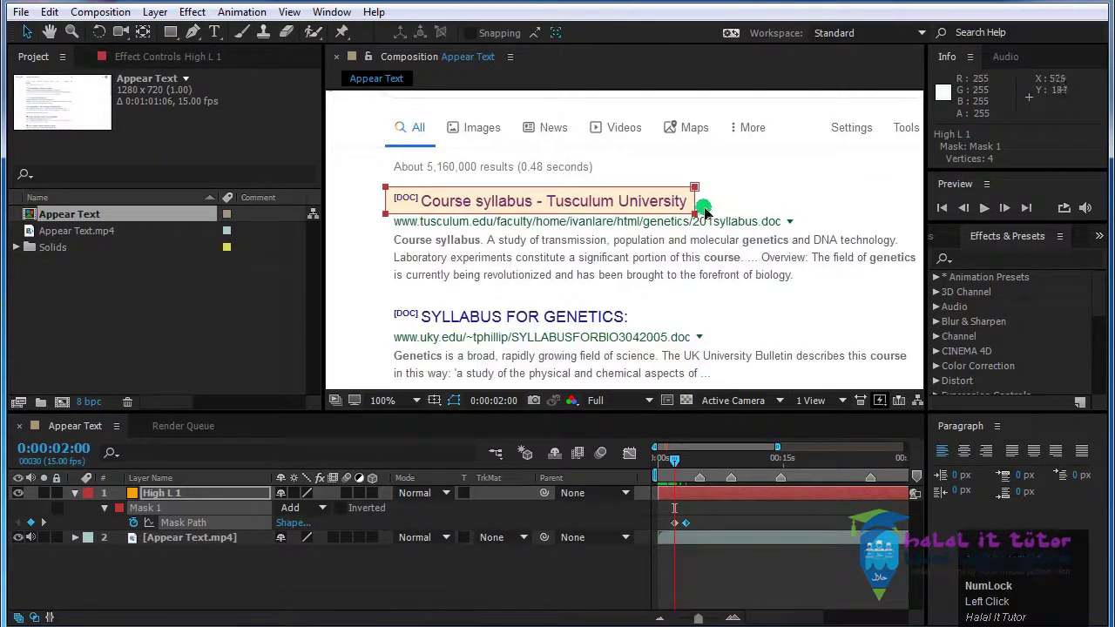
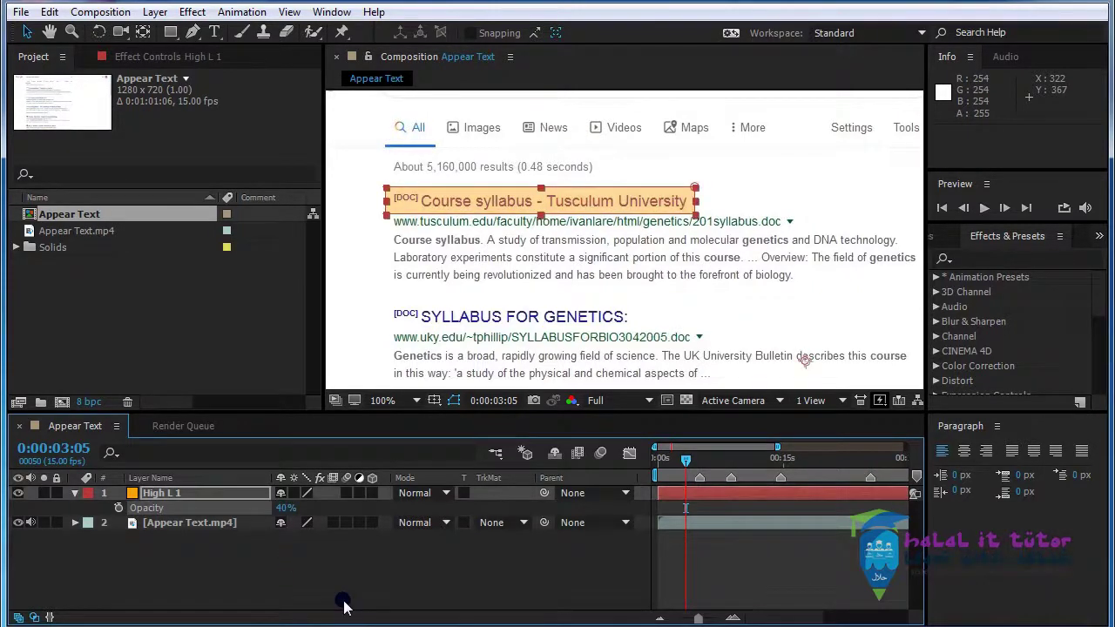
scroll("up", 3)
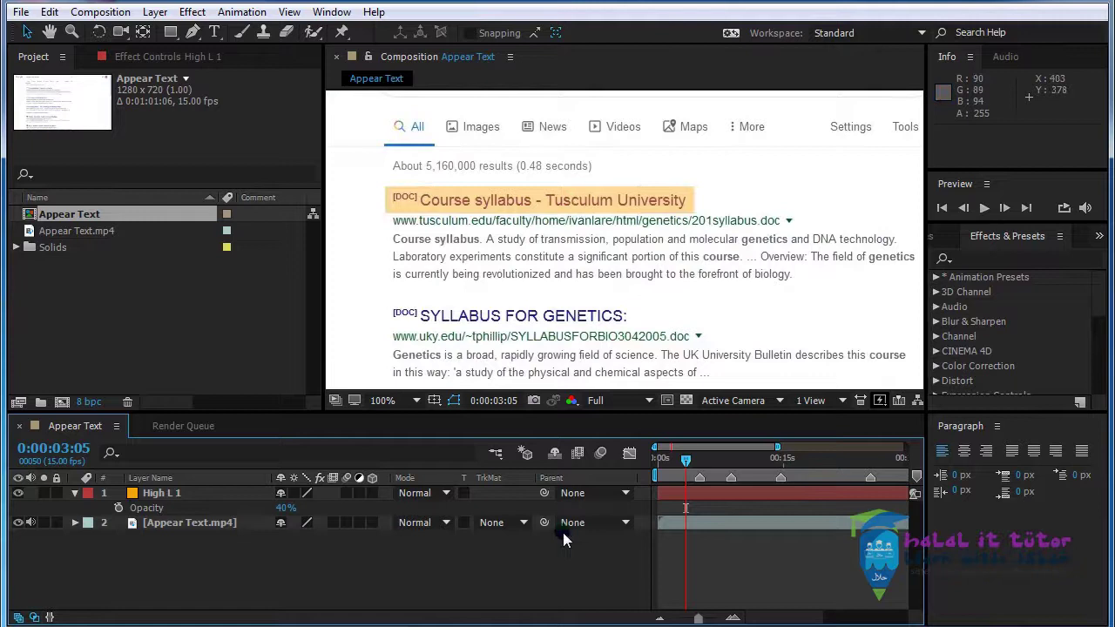
Reselect High L 1, show its Mask Path keyframes and bring up the Edit menu.
left_click(702, 497)
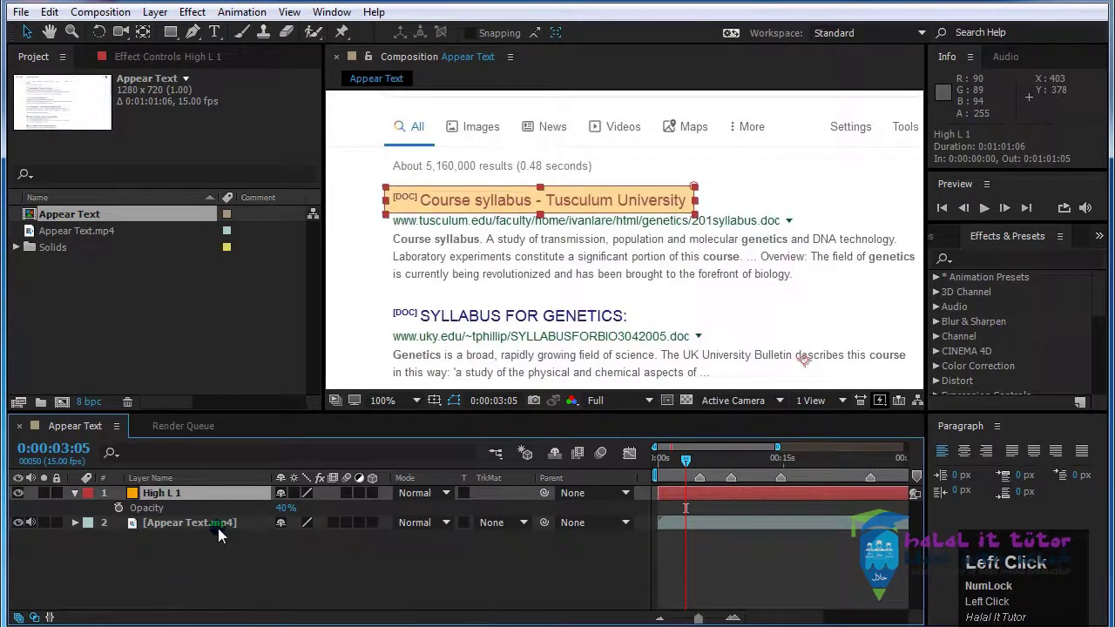
key("u")
left_click(572, 259)
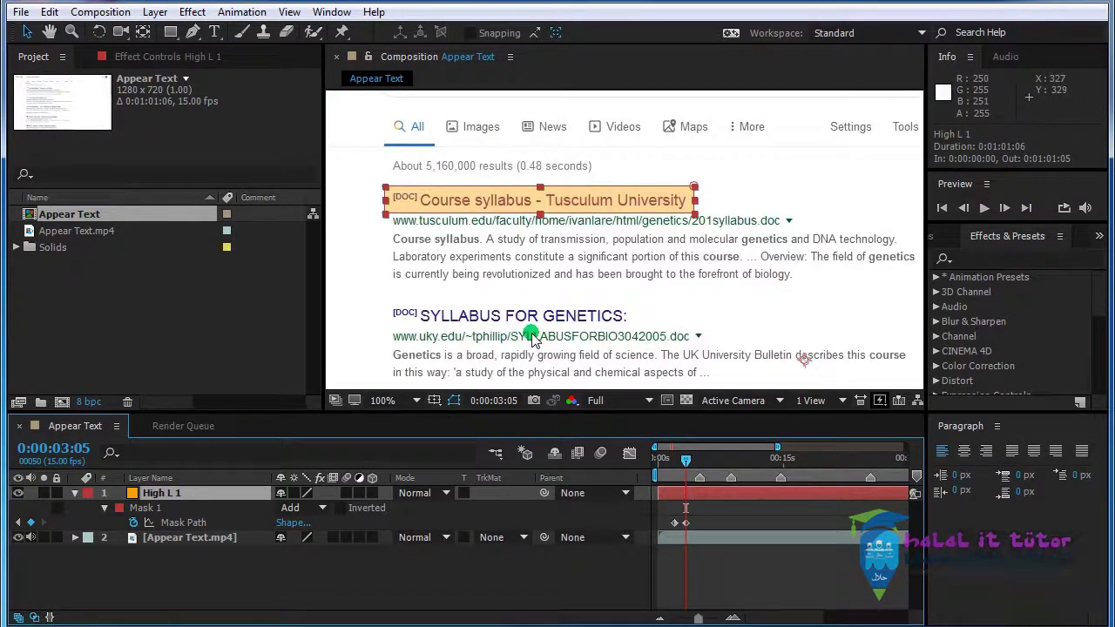
left_click(166, 496)
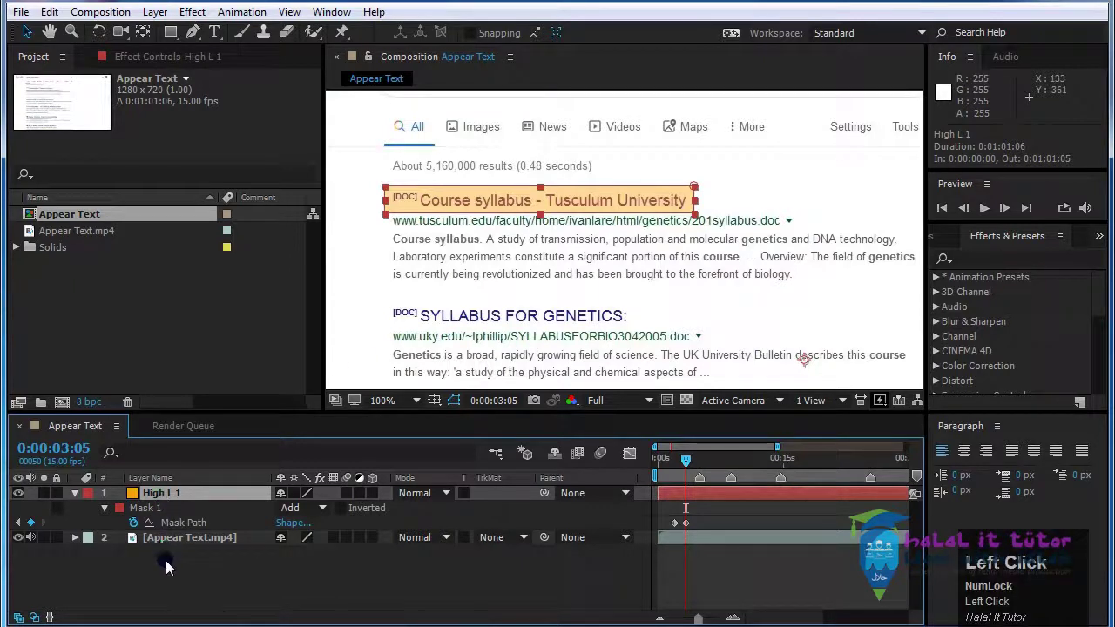
Duplicate the highlight as High L 2 over SYLLABUS FOR GENETICS and shift its animation later.
left_click(50, 21)
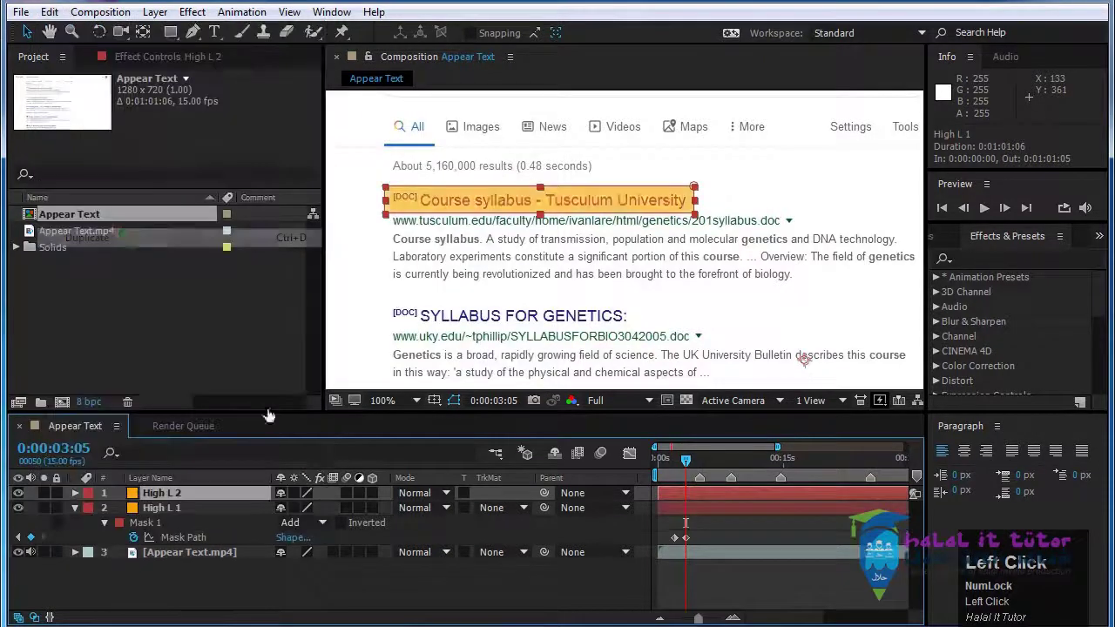
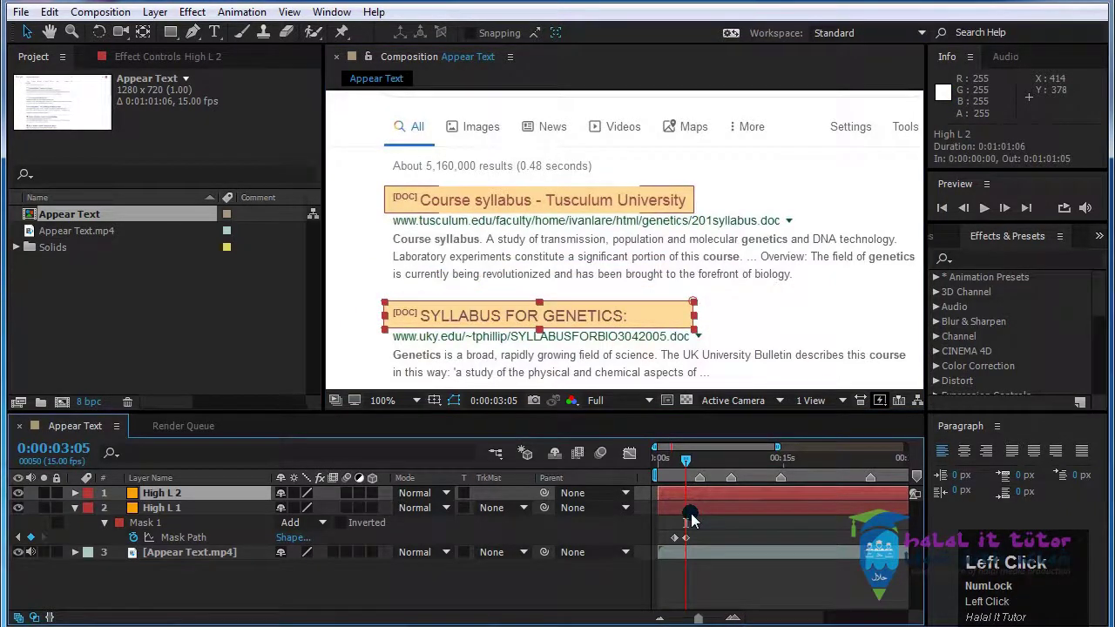
key("u")
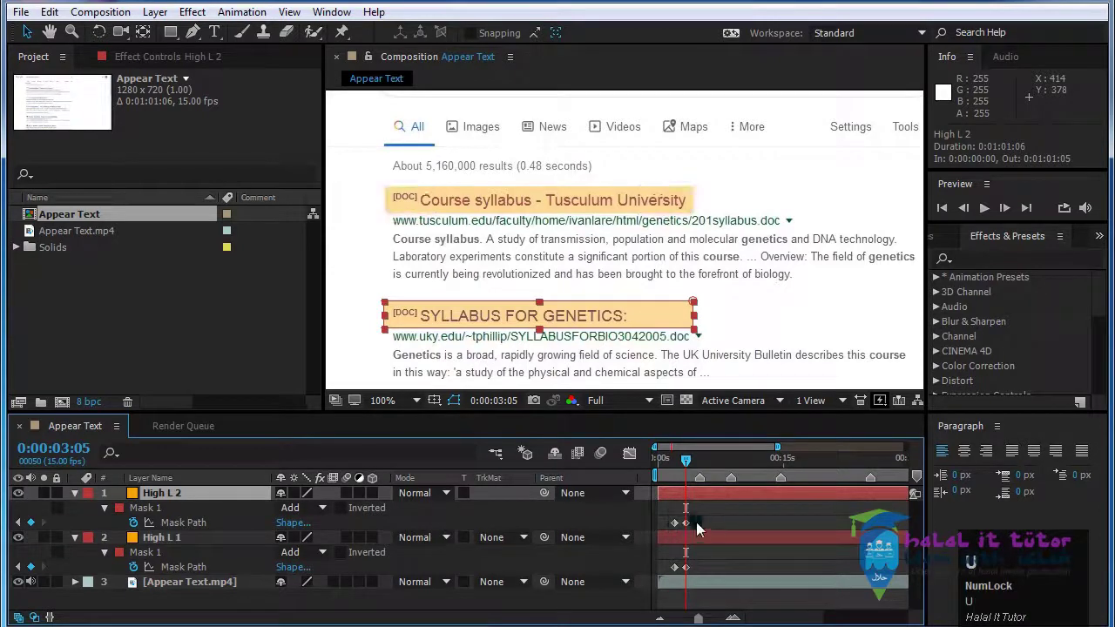
left_click_drag(682, 501, 702, 512)
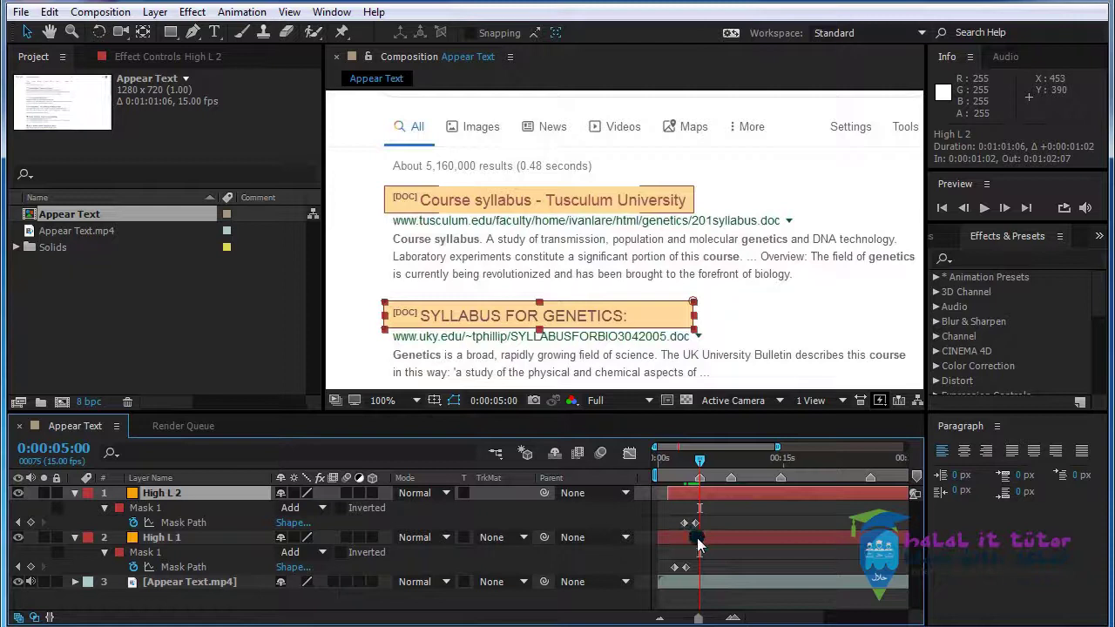
left_click_drag(703, 467, 723, 518)
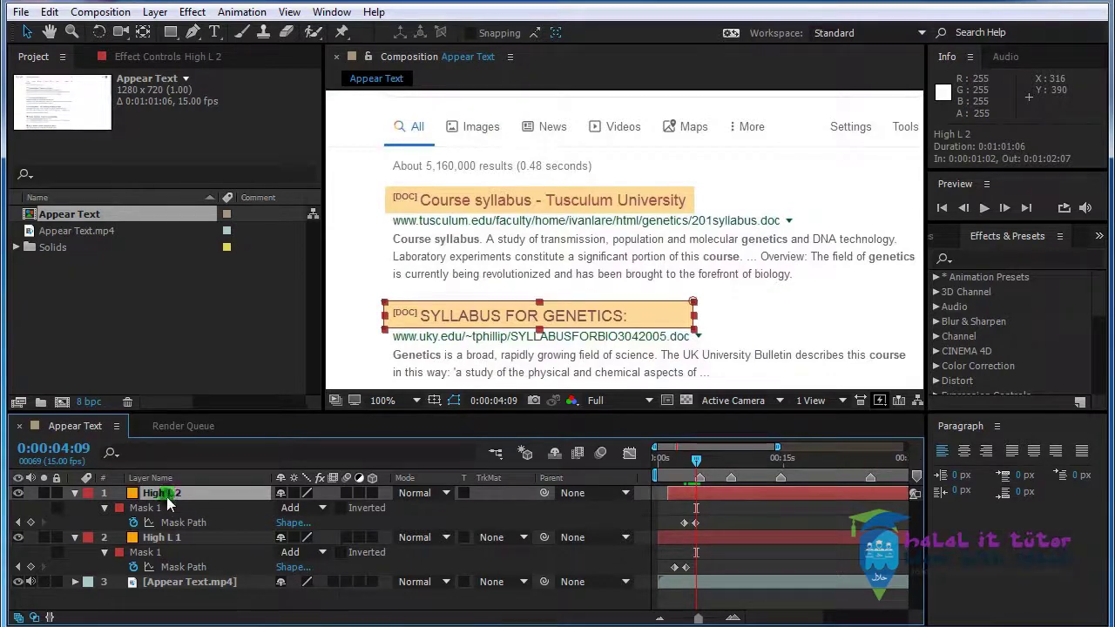
left_click_drag(154, 19, 633, 235)
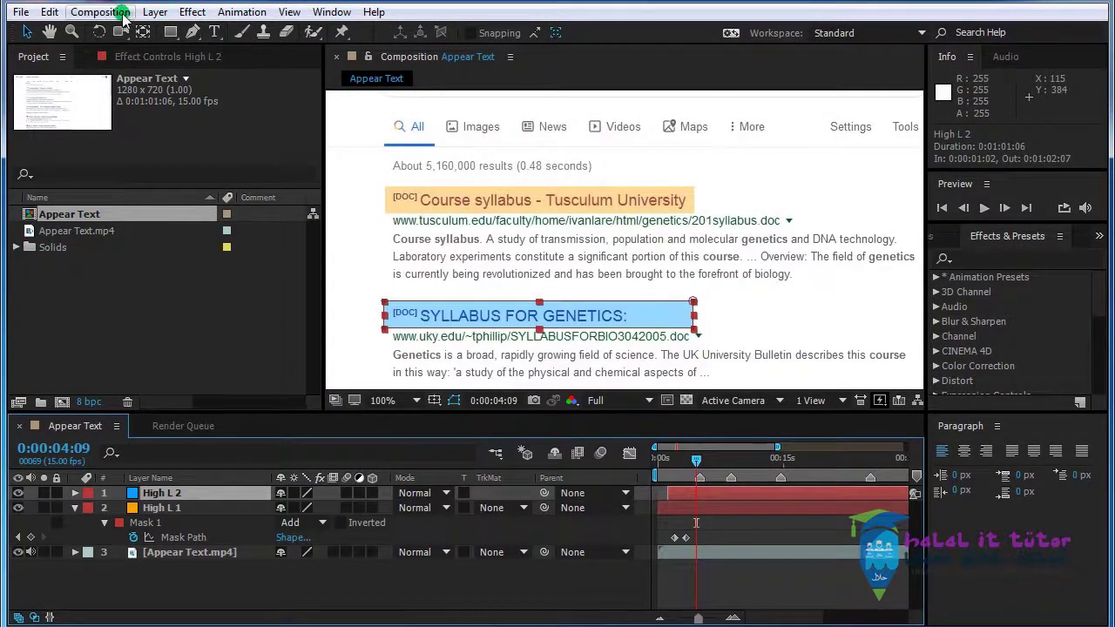
Recolour High L 2 to a translucent purple in Solid Settings.
left_click(153, 21)
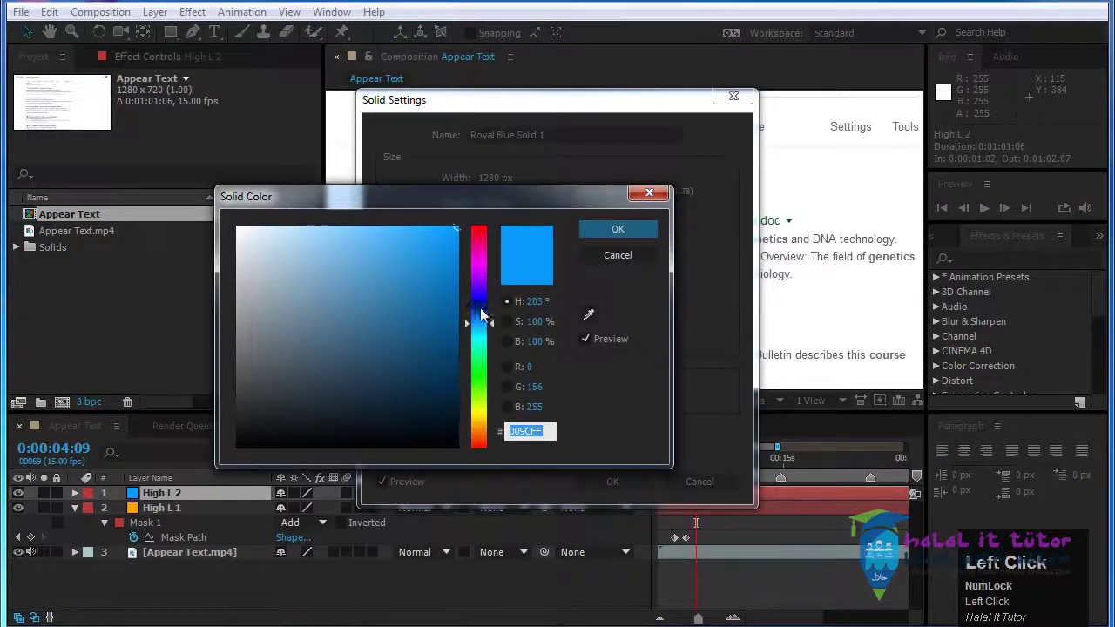
left_click_drag(486, 288, 708, 514)
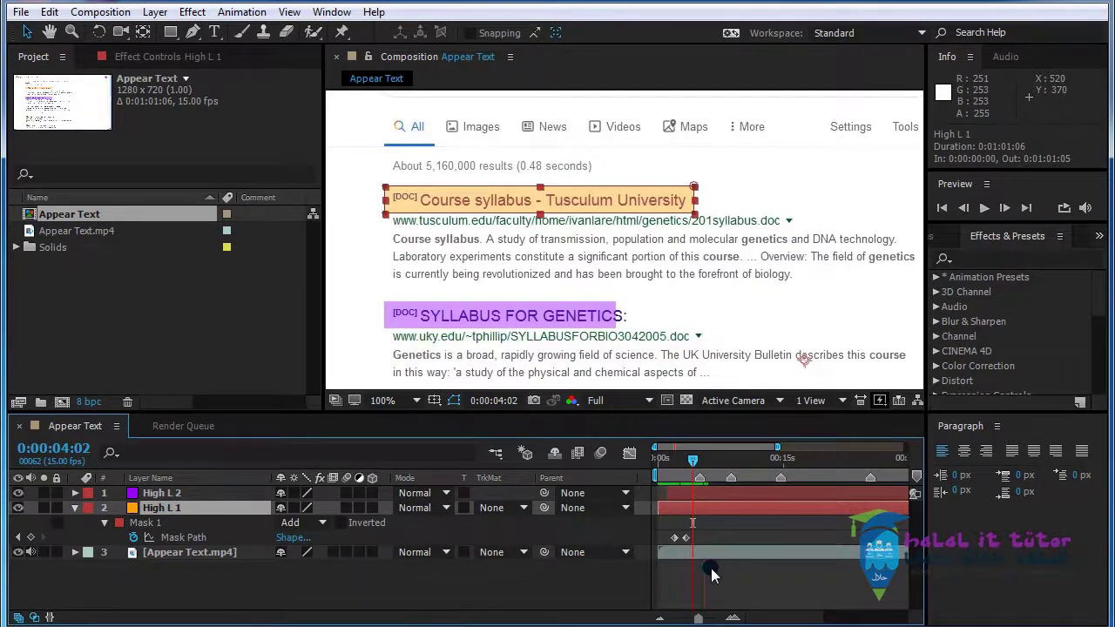
Trim High L 1 and High L 2 so each ends just after its title is marked (High L 2 to 0:00:04:14).
left_click(717, 574)
key("alt+]")
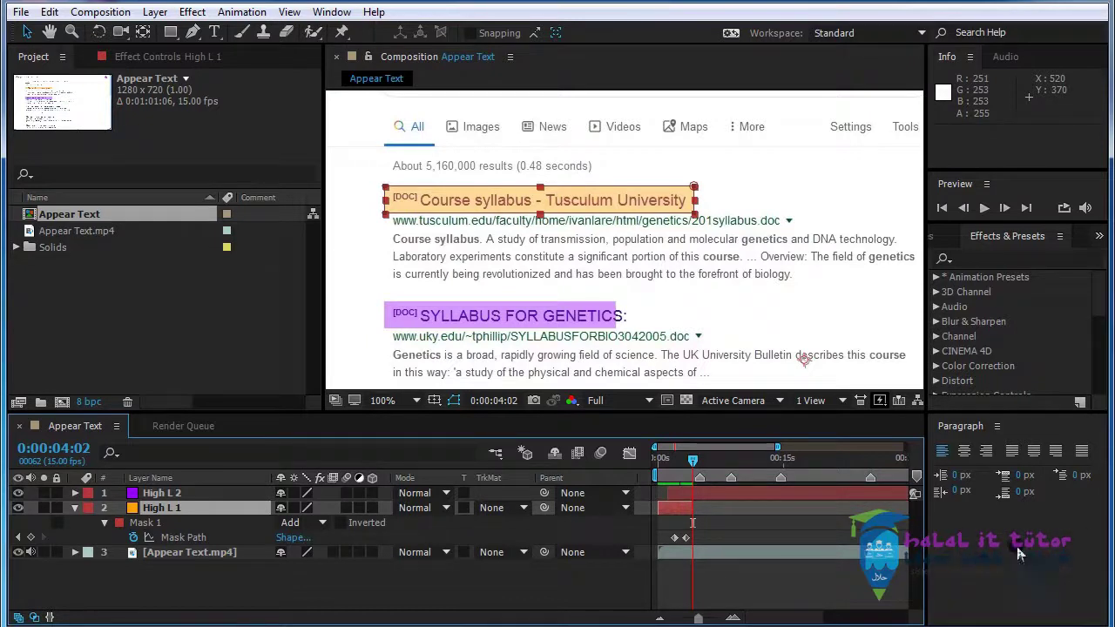
left_click_drag(694, 470, 719, 501)
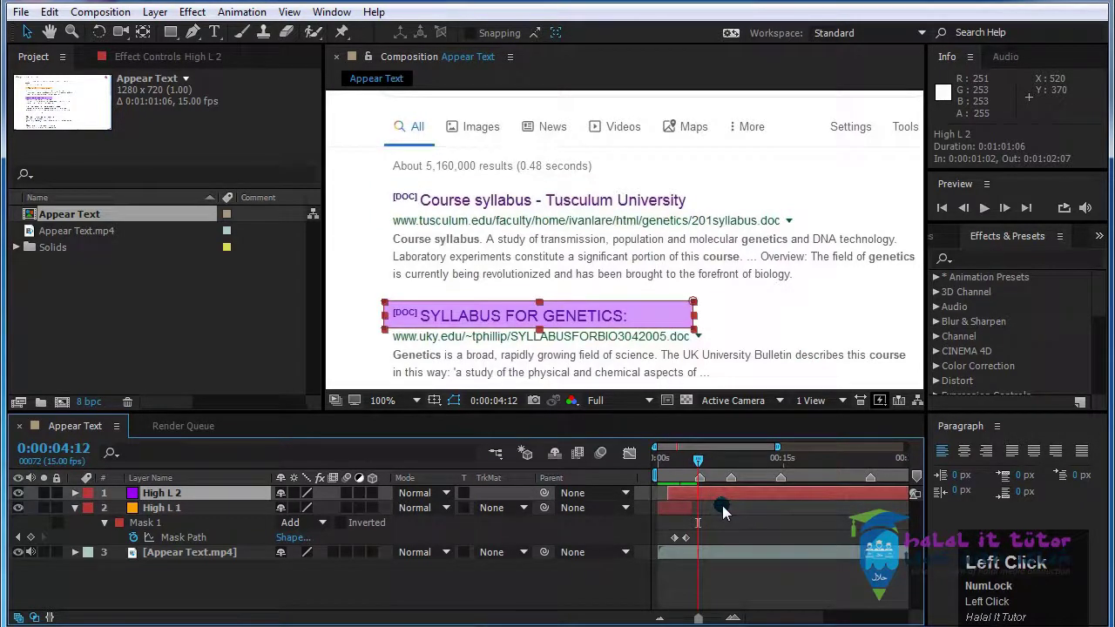
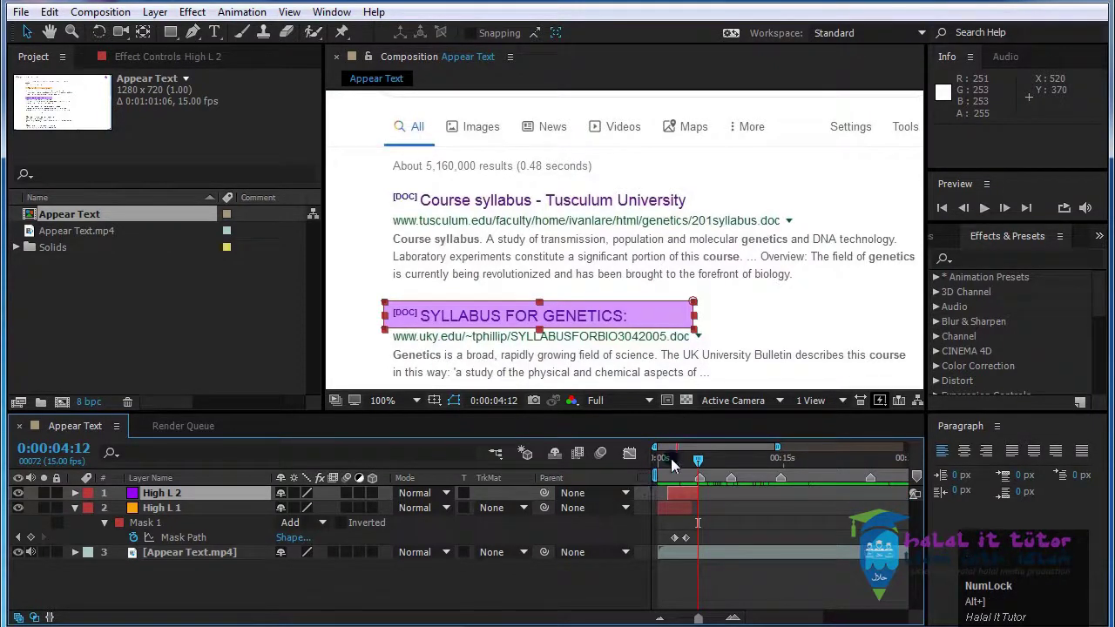
Zoom the timeline into the opening seconds, return to 0:00 and preview the two highlights.
left_click_drag(673, 465, 724, 523)
scroll("up", 3)
left_click_drag(701, 453, 983, 212)
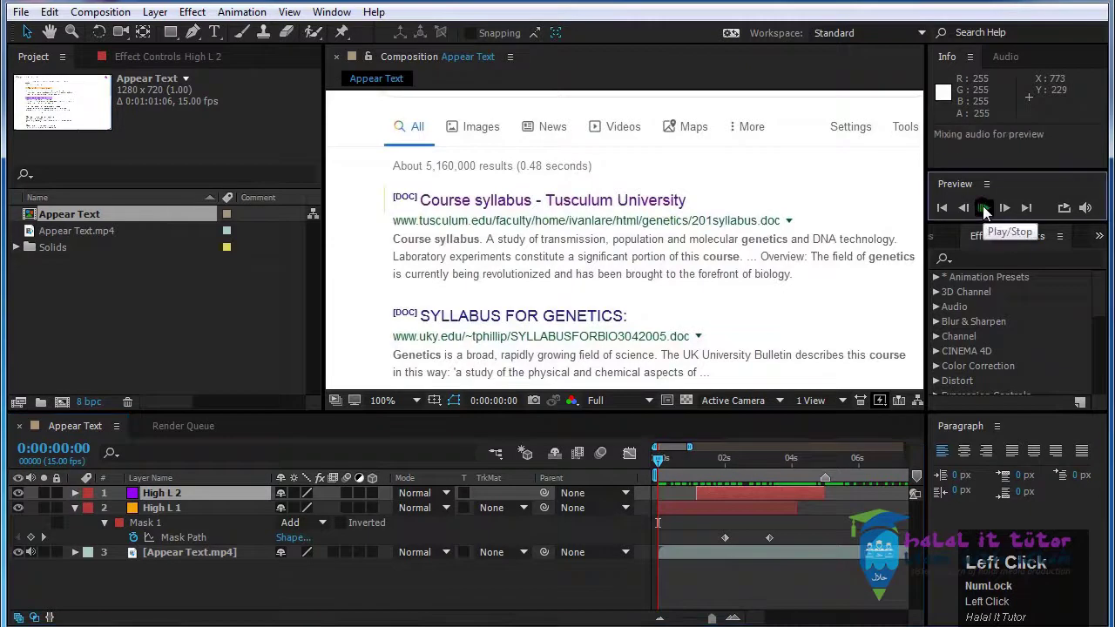
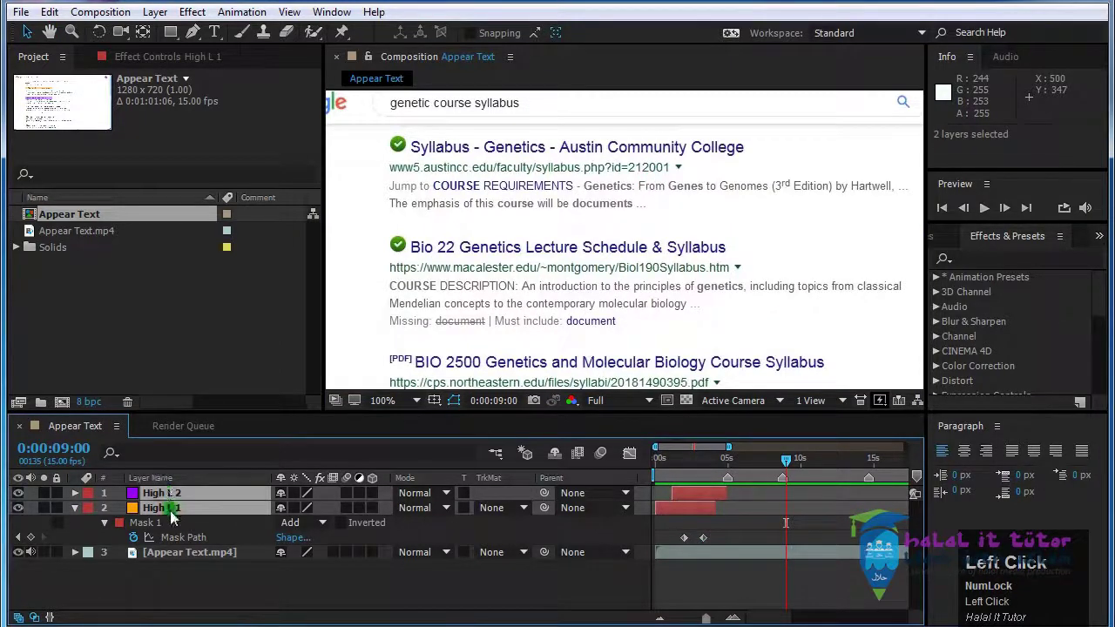
Duplicate both highlights as High L 3 and High L 4 around 9s and reveal High L 3's mask keyframes.
left_click(691, 523)
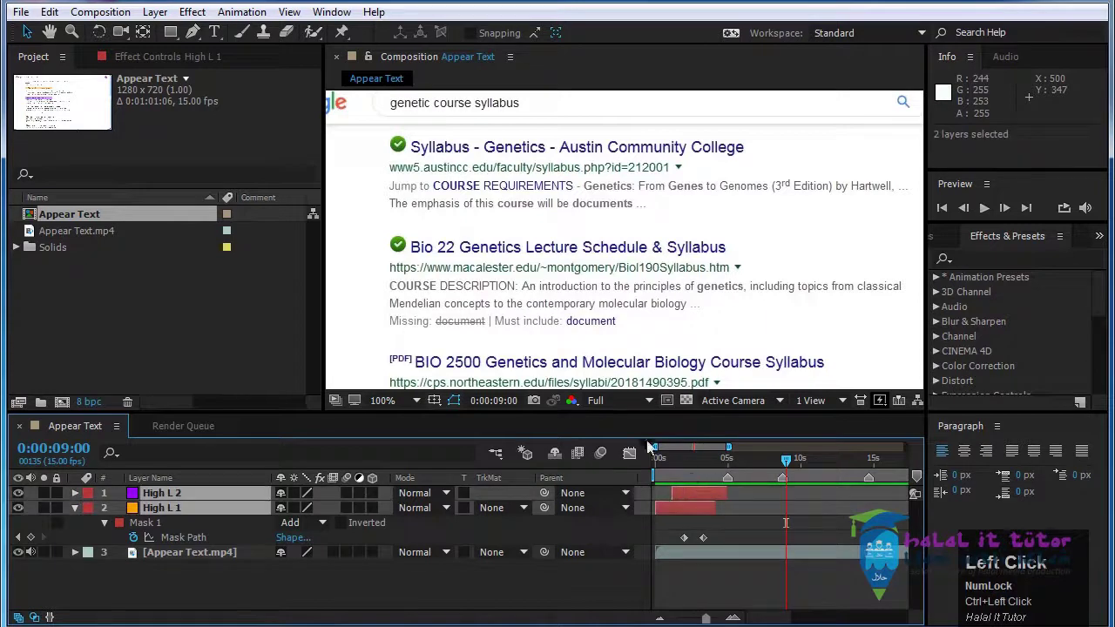
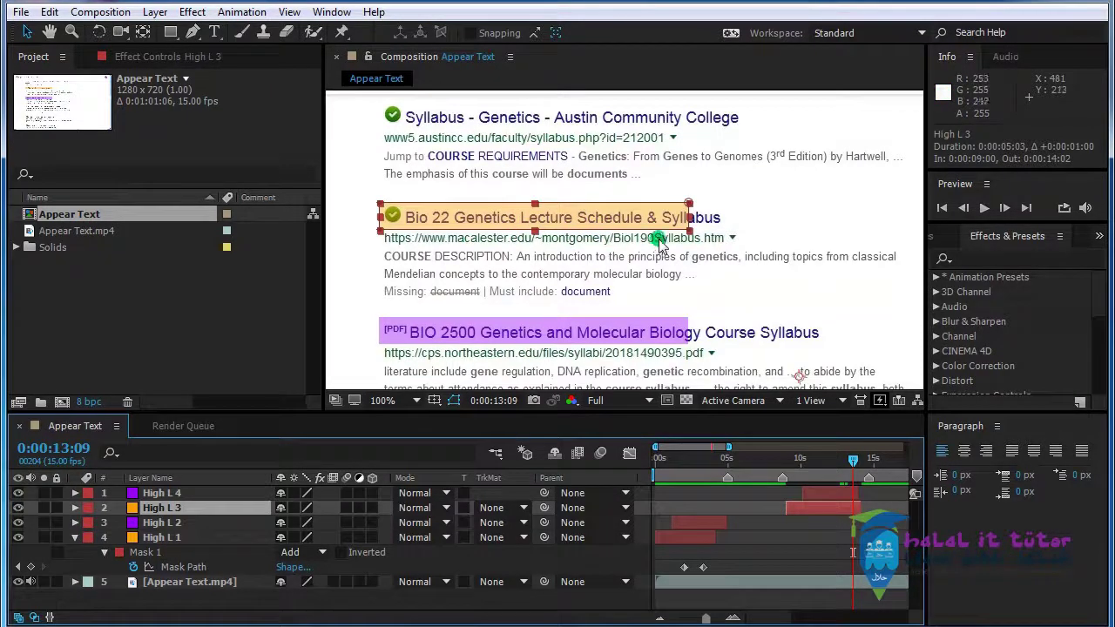
left_click(829, 531)
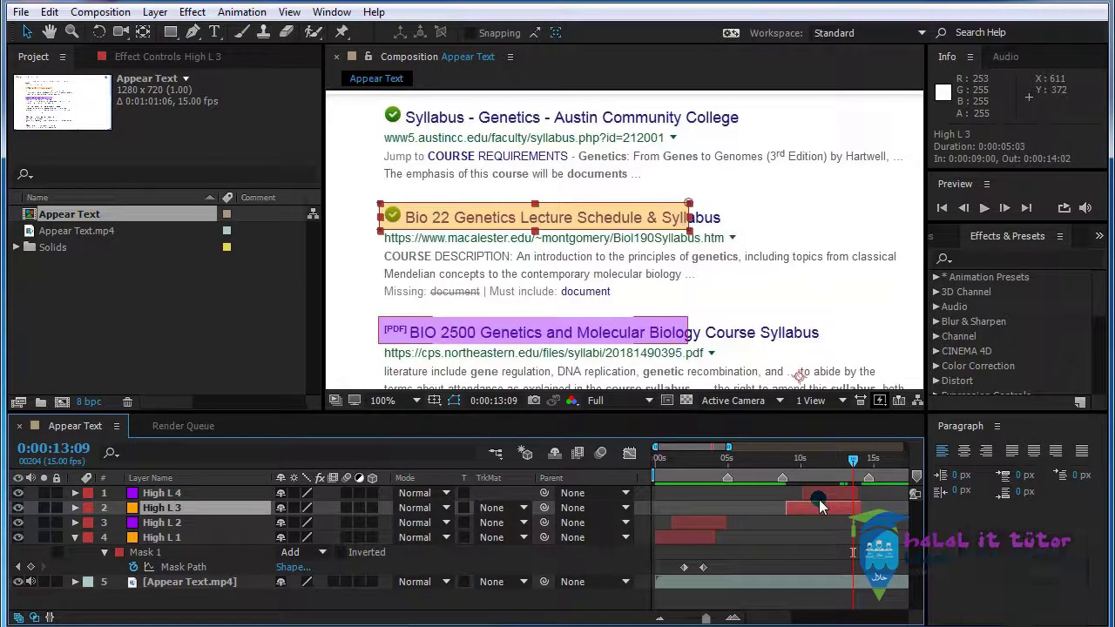
key("u")
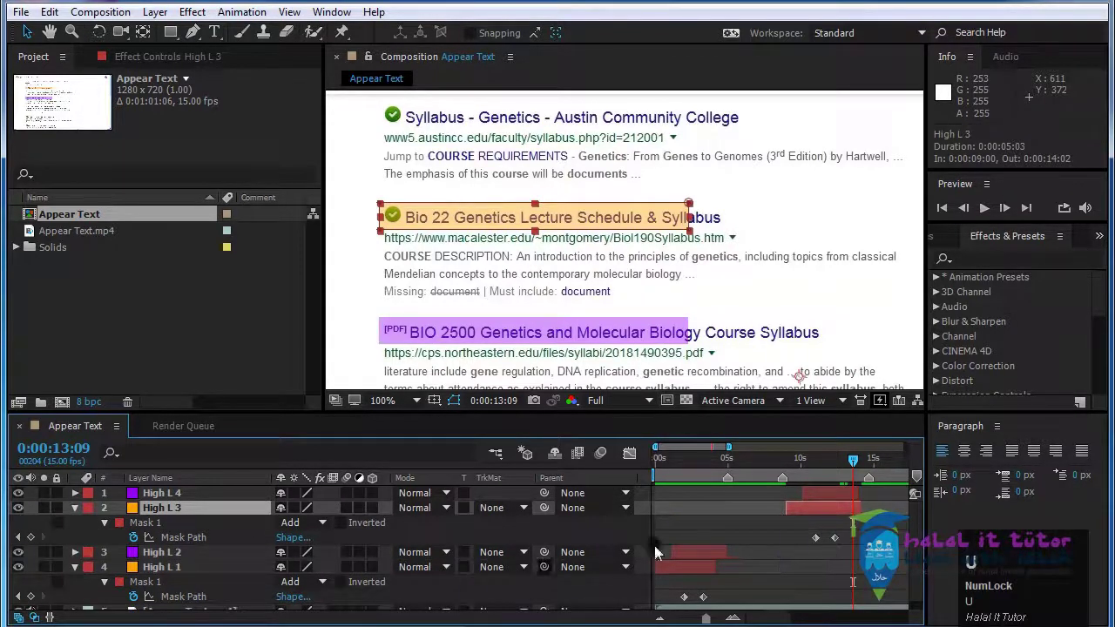
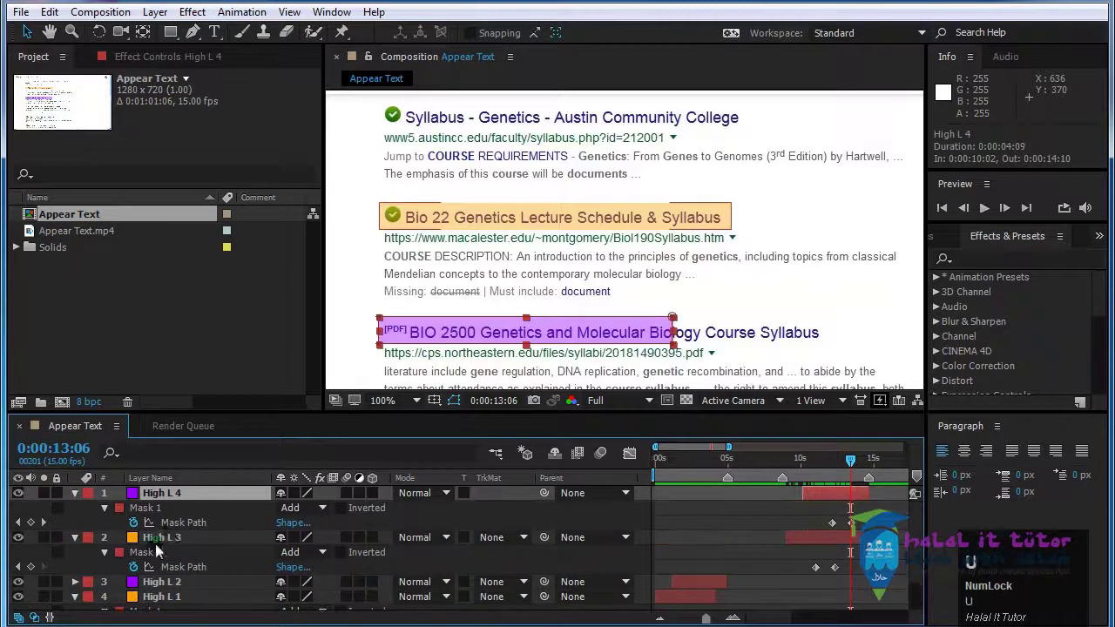
Re-animate the new mask paths so they sweep over the Bio 22 and BIO 2500 titles.
left_click_drag(47, 530, 809, 551)
scroll("up", 3)
Jump to the syllabus page at ~25s and duplicate a highlight as green High L 5.
left_click_drag(795, 464, 168, 498)
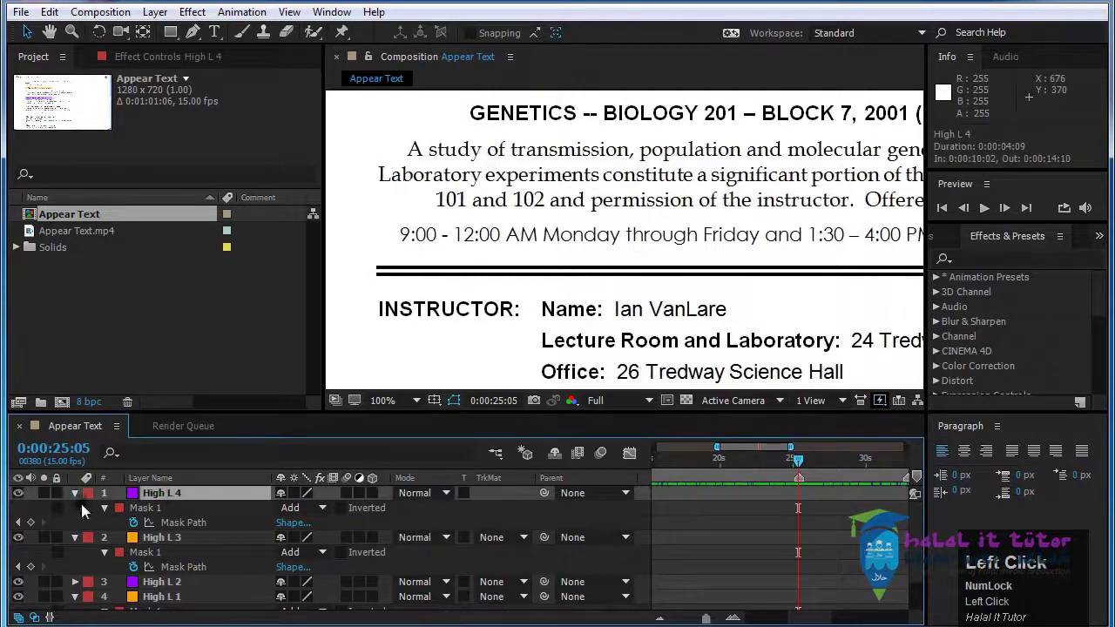
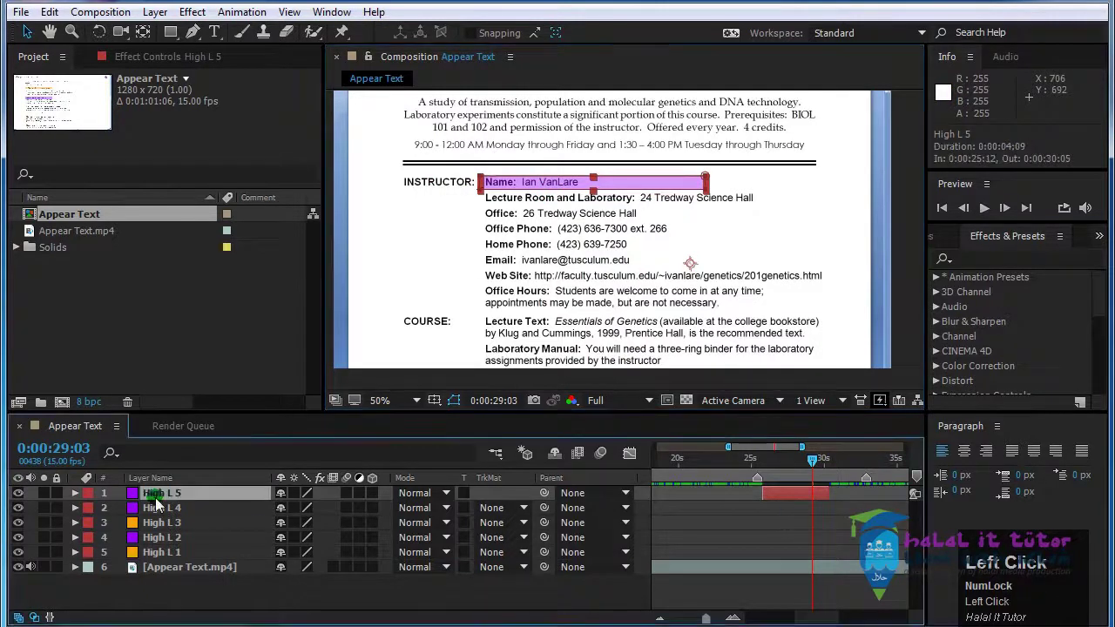
key("u")
left_click(26, 531)
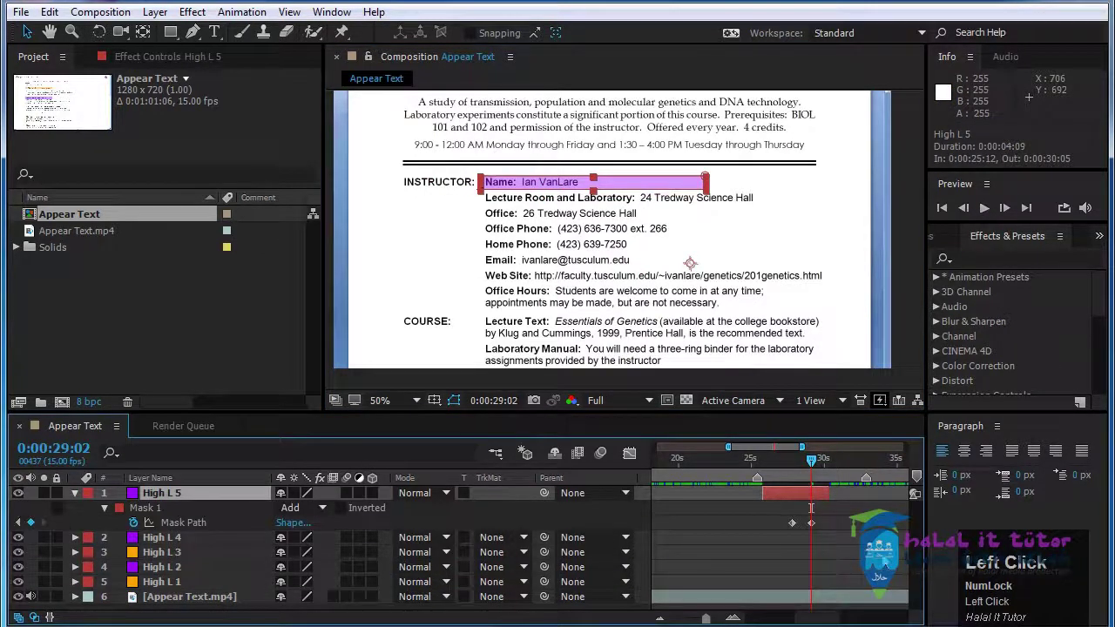
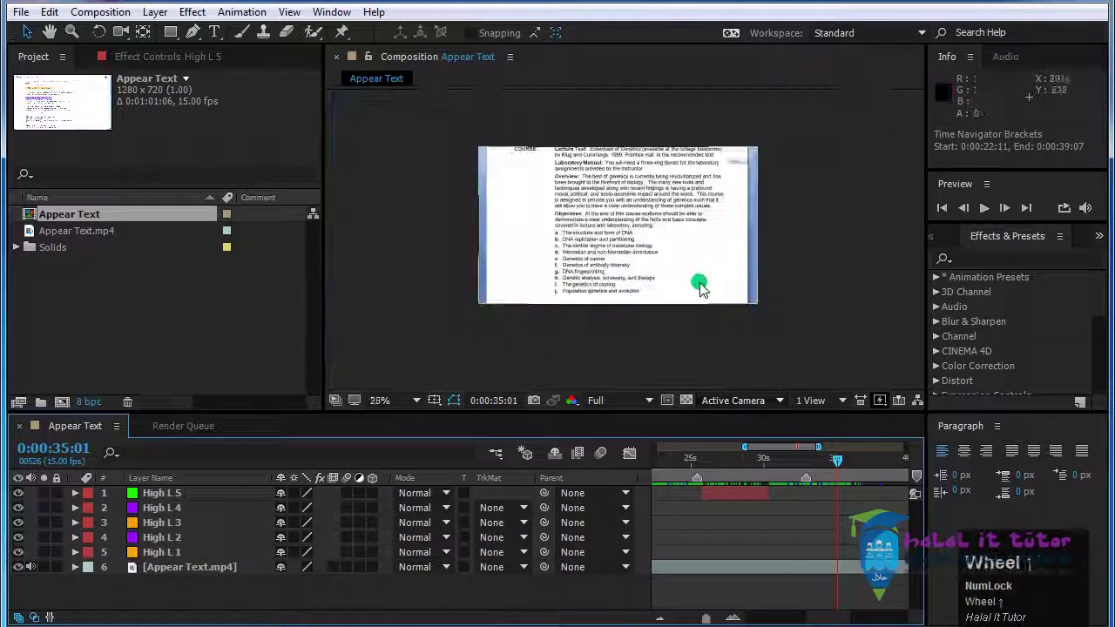
Keyframe High L 5's mask path to grow down over the instructor details from Name through Office Hours.
left_click(781, 456)
left_click_drag(784, 470, 825, 450)
left_click_drag(785, 454, 789, 519)
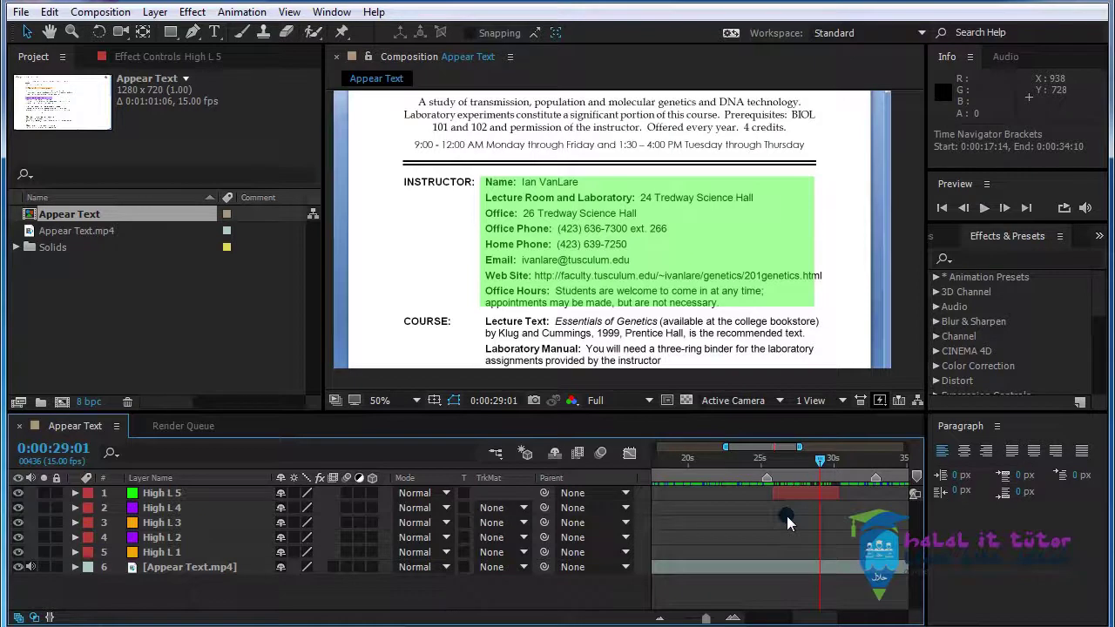